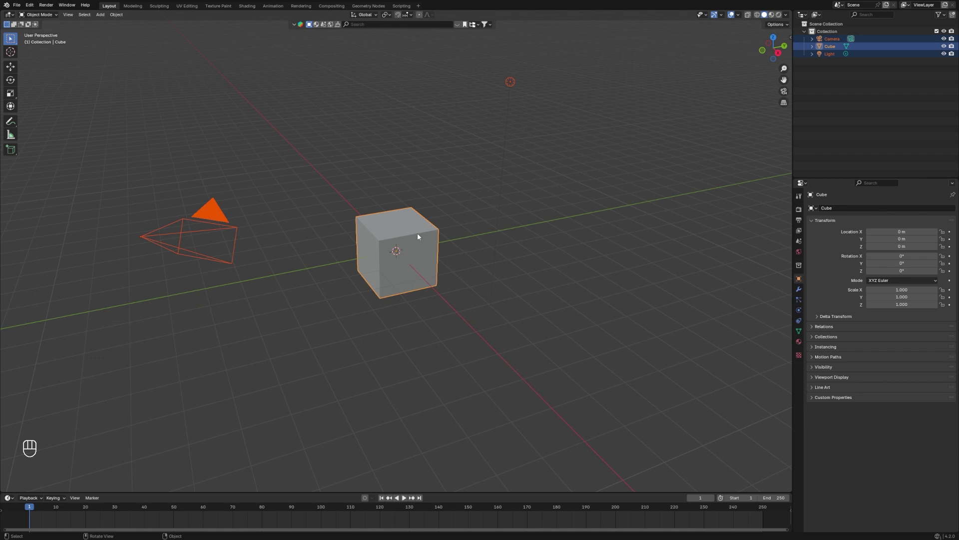
Delete the default cube, camera and light, add a cylinder and view it from the front
key("x")
key("shift+a")
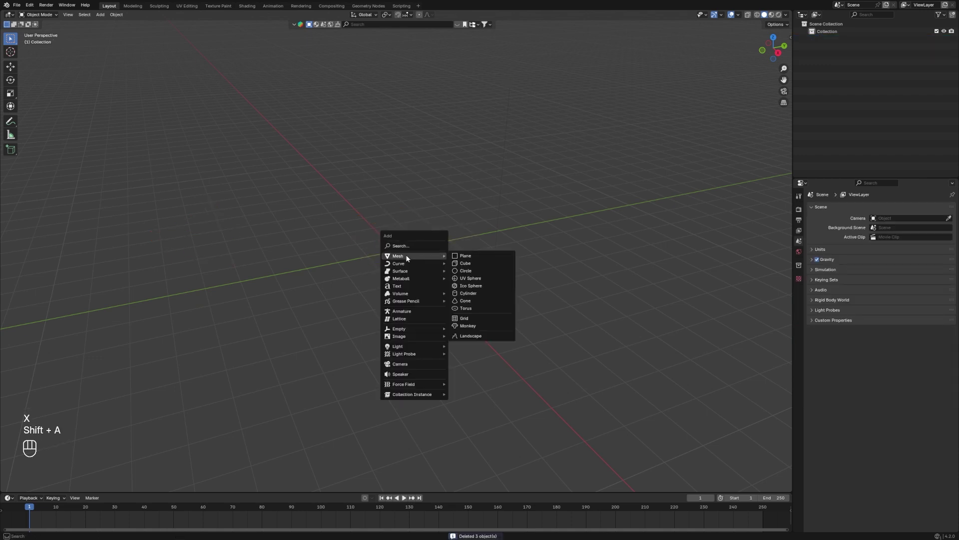
key("`")
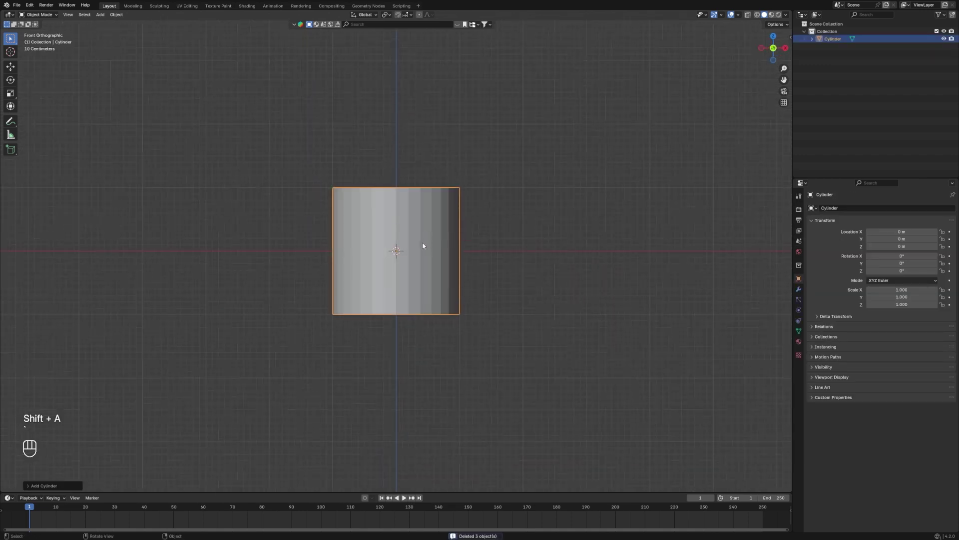
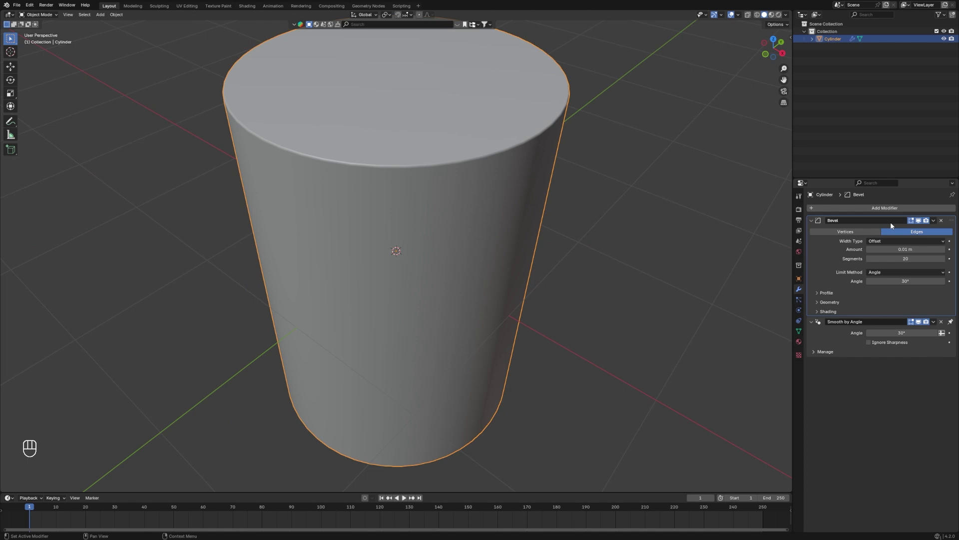
Enter Edit Mode on the bevelled, smooth-shaded cylinder to start shaping the bottle
key("Tab")
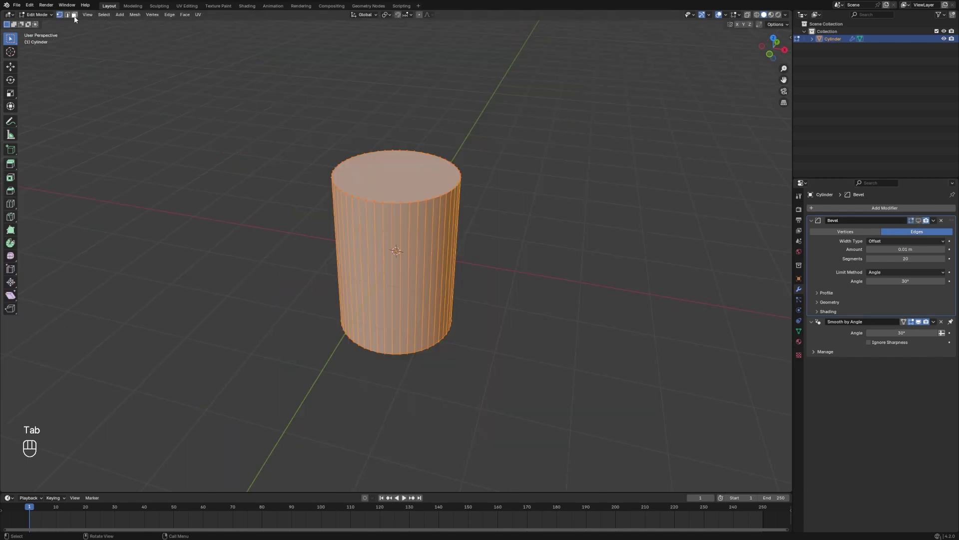
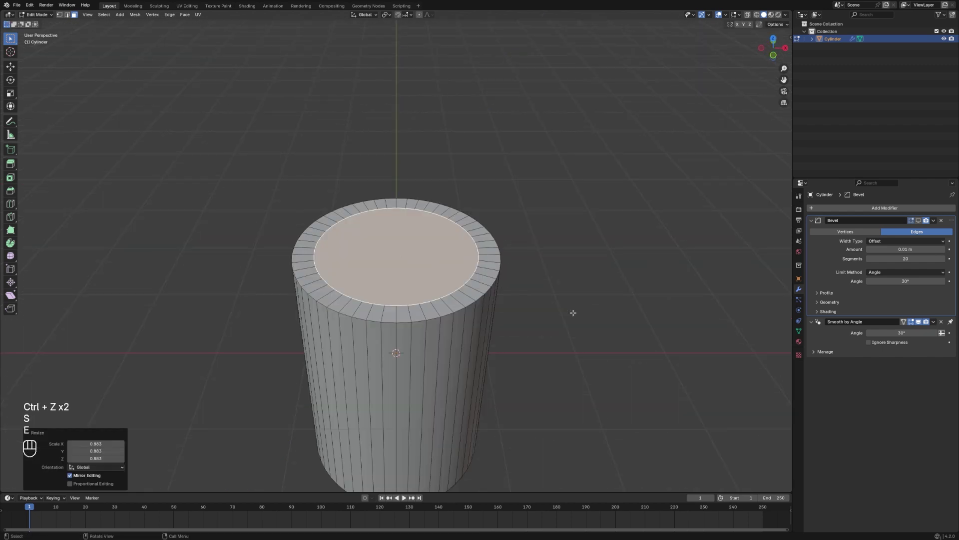
Extrude the inset top face upward along Z to form a narrower neck on the bottle
key("g")
key("z")
key("ctrl+z")
key("e")
key("g")
key("z")
key("`")
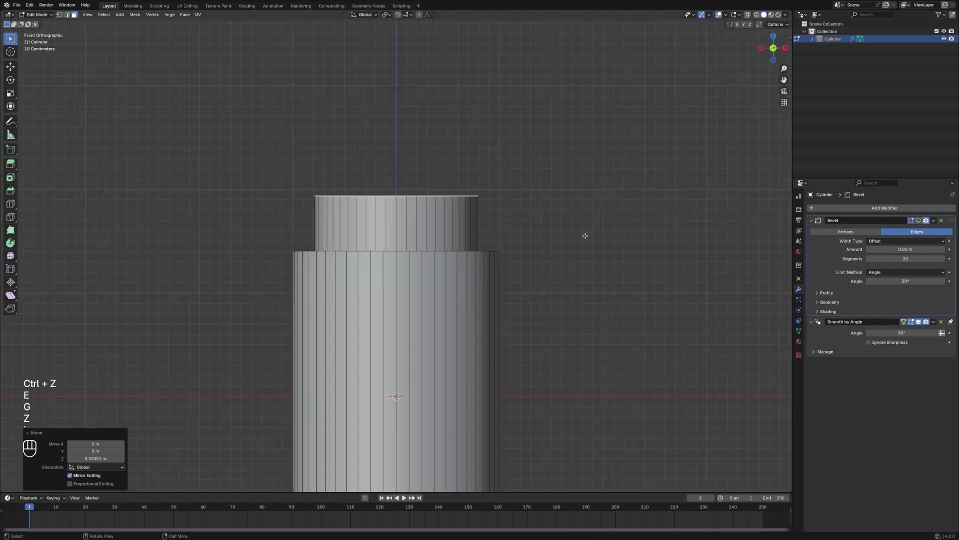
key("g")
key("z")
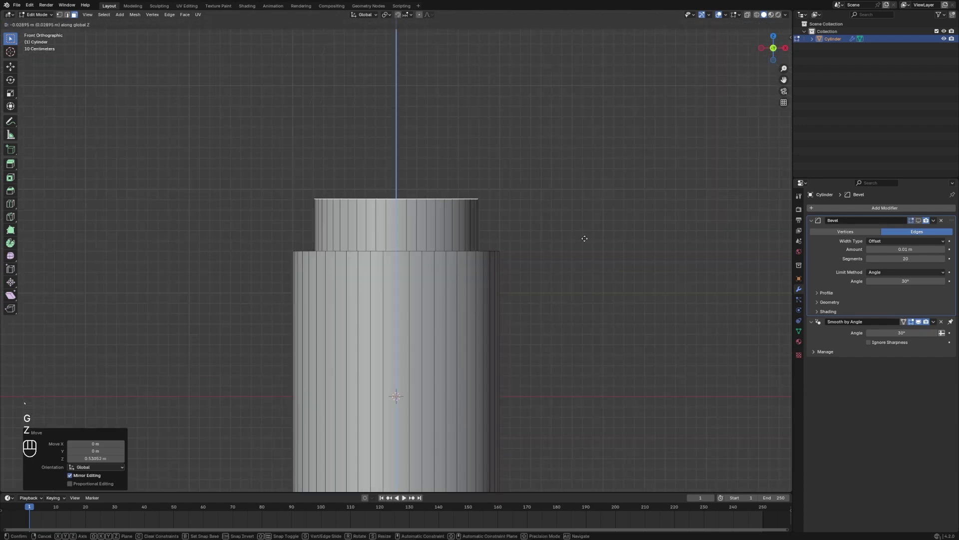
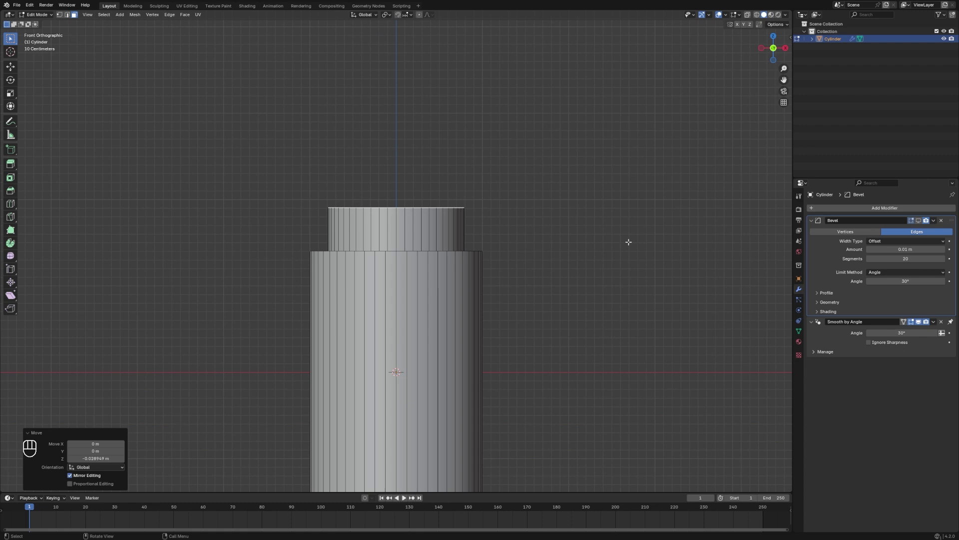
Inset the neck's top, remove its inner face and separate a copy as Cylinder.001
key("`")
key("i")
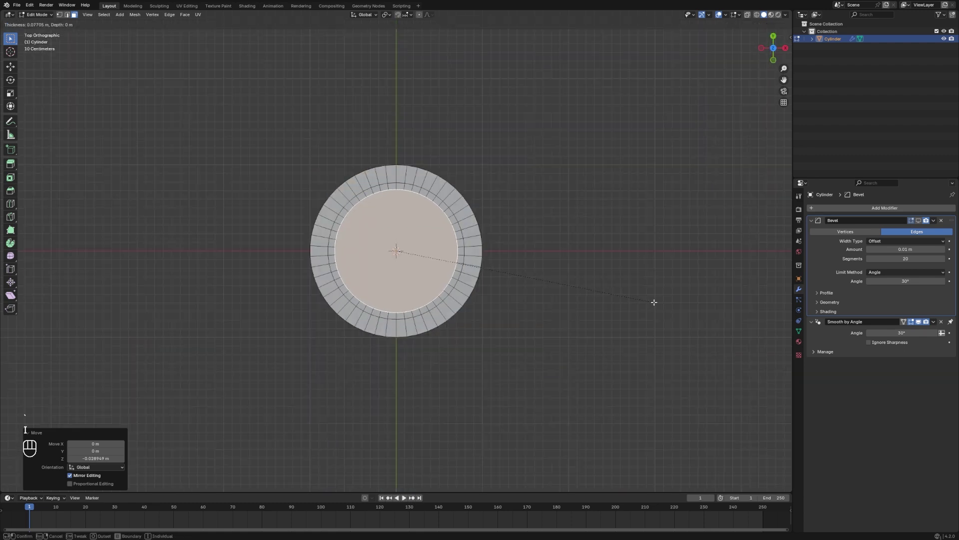
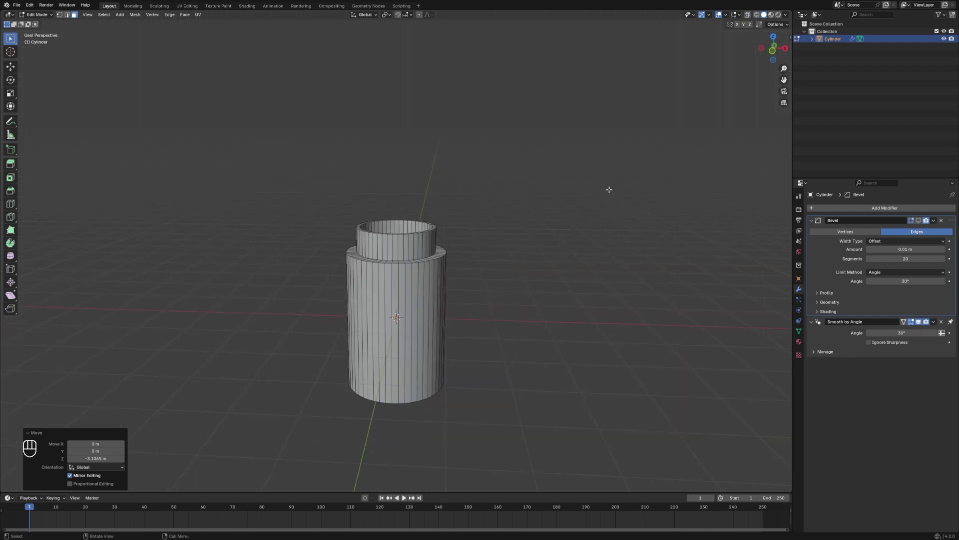
key("shift+d")
key("p")
key("ctrl+z")
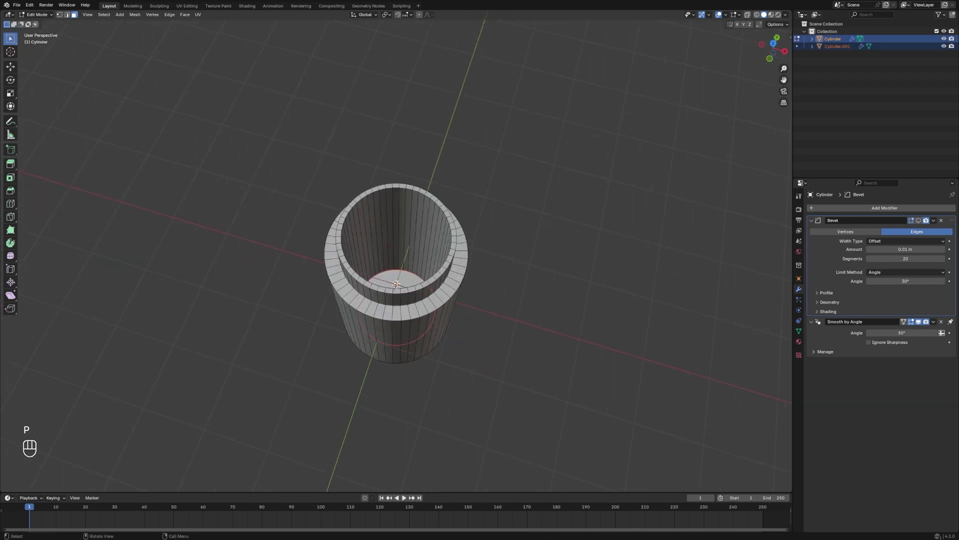
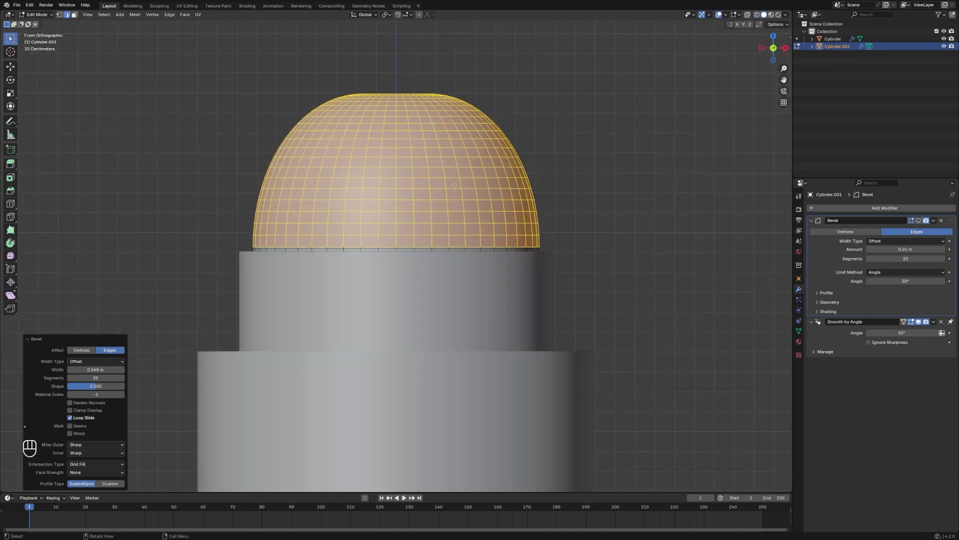
Leave the sculpted dome cap in place and separate it into its own object
key("shift+d")
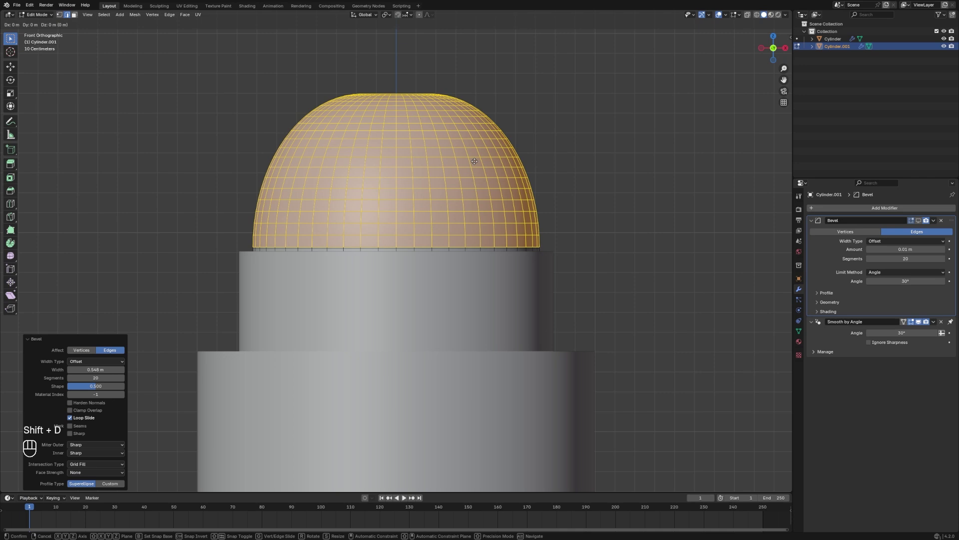
key("p")
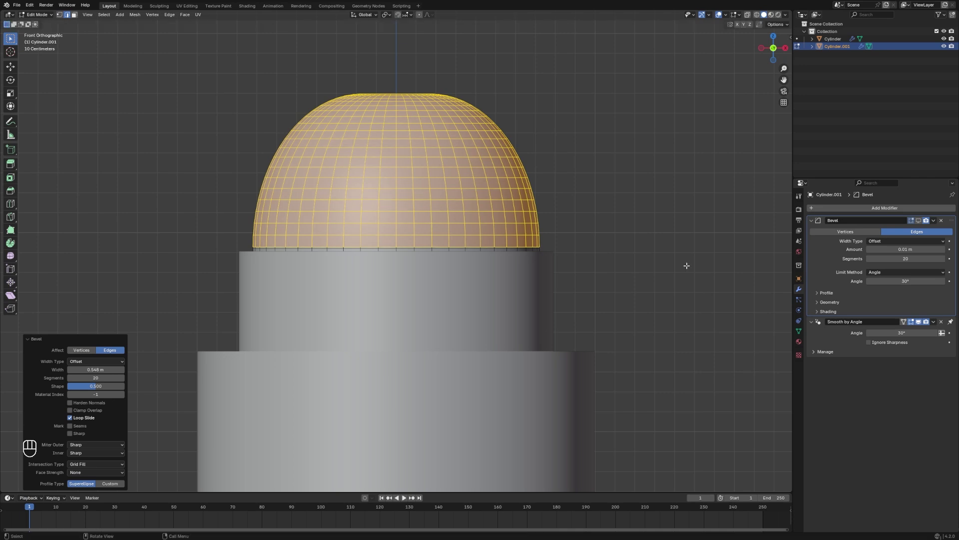
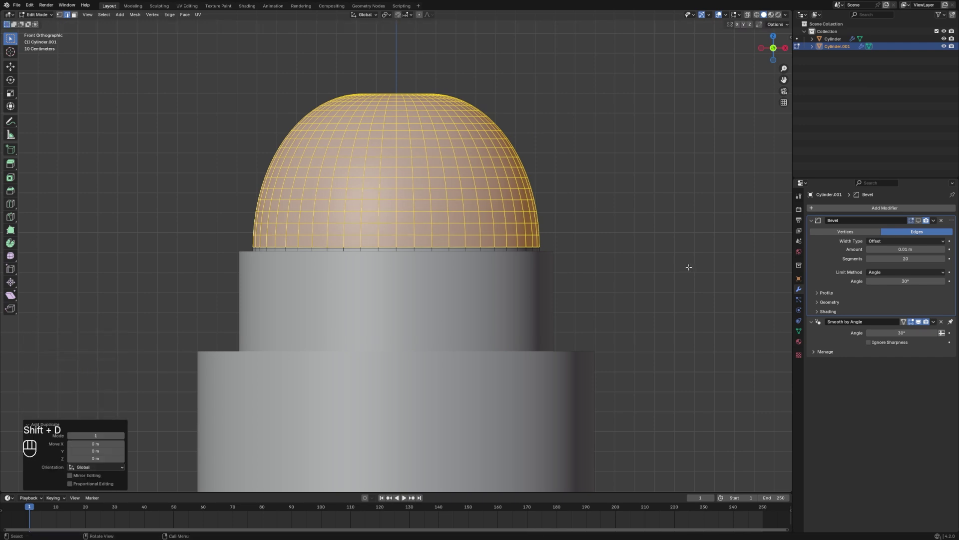
key("p")
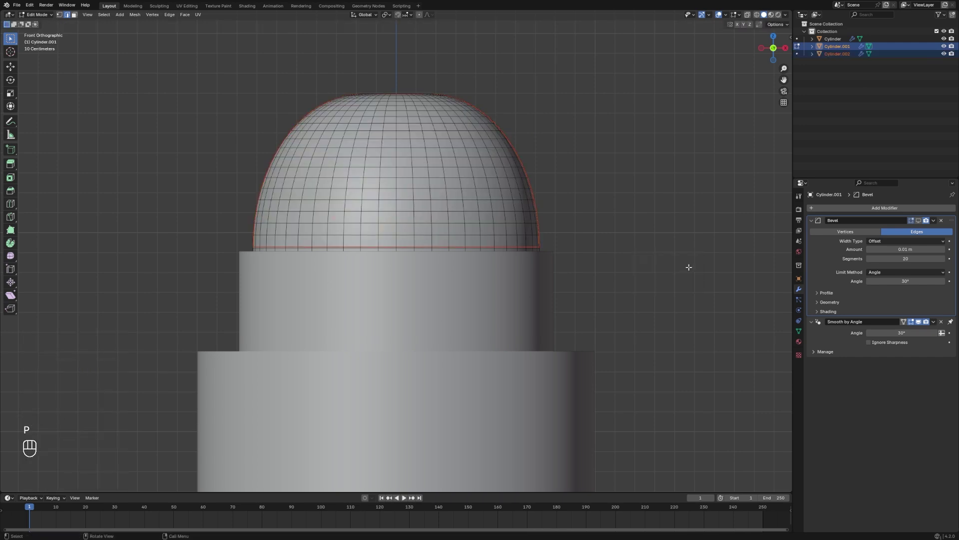
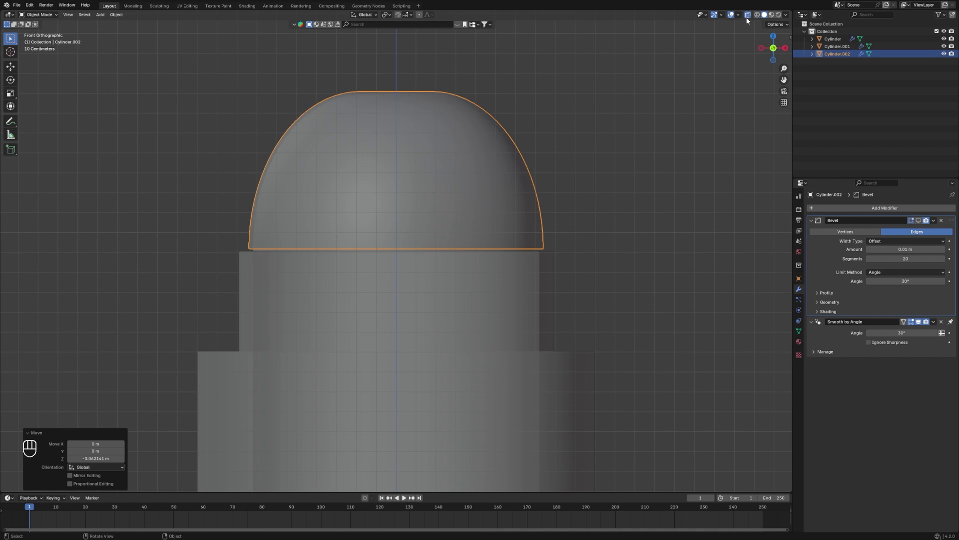
Check Cylinder.002's cap mesh in Edit Mode, then select the bottle's main body
key("Tab")
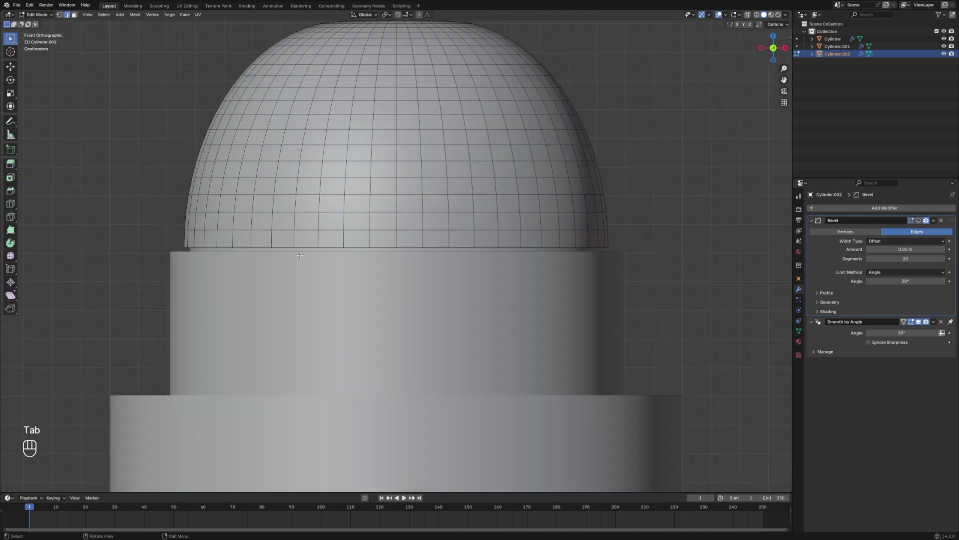
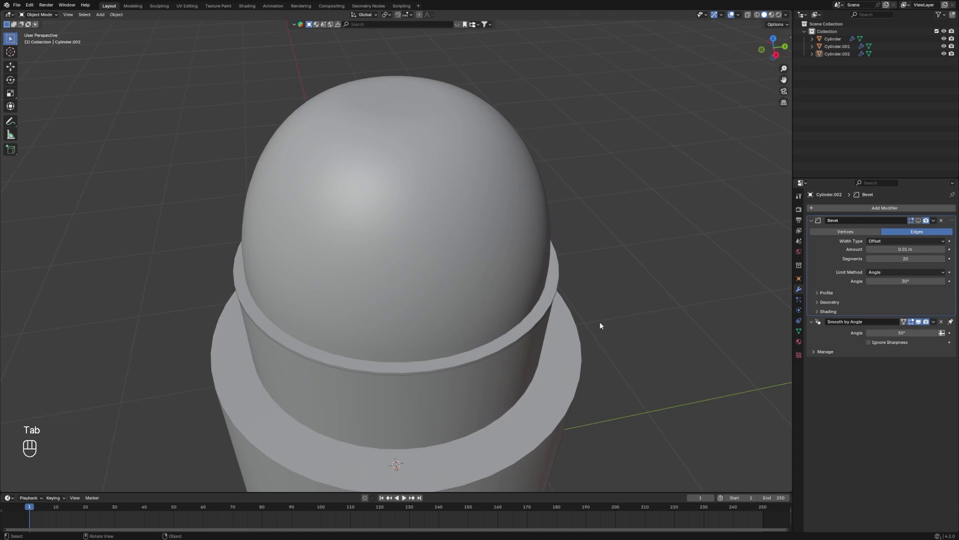
key("`")
left_click(462, 320)
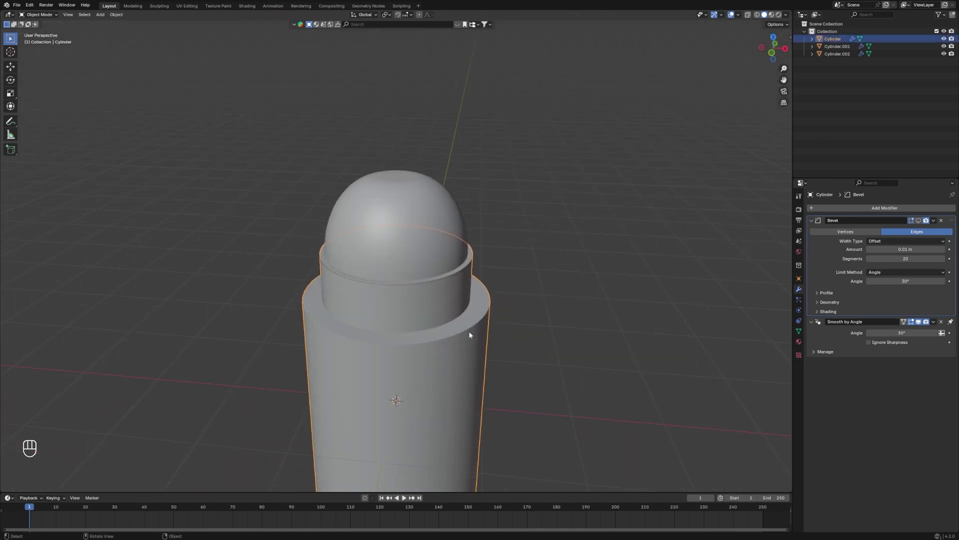
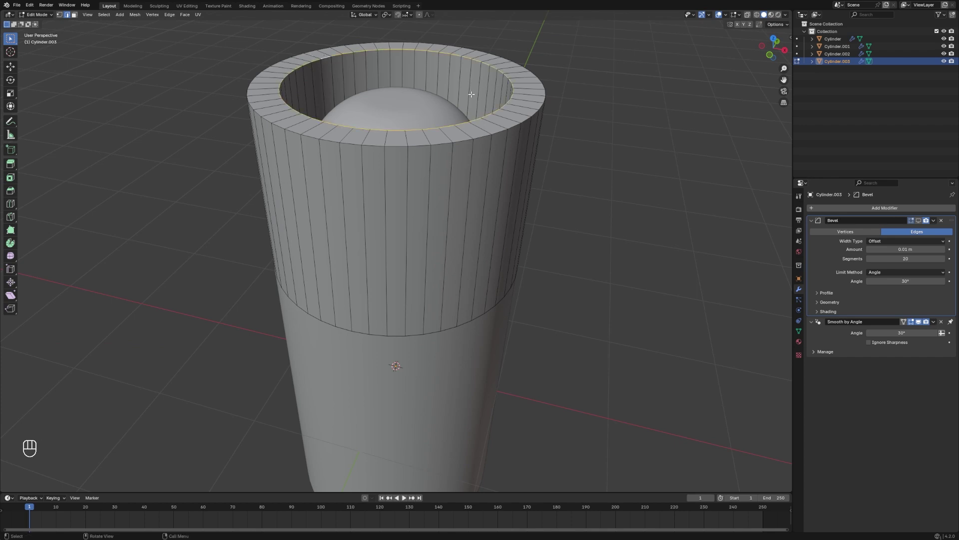
Fill the sleeve's open top and extrude the new face upward along Z
key("f")
key("g")
key("z")
key("g")
key("z")
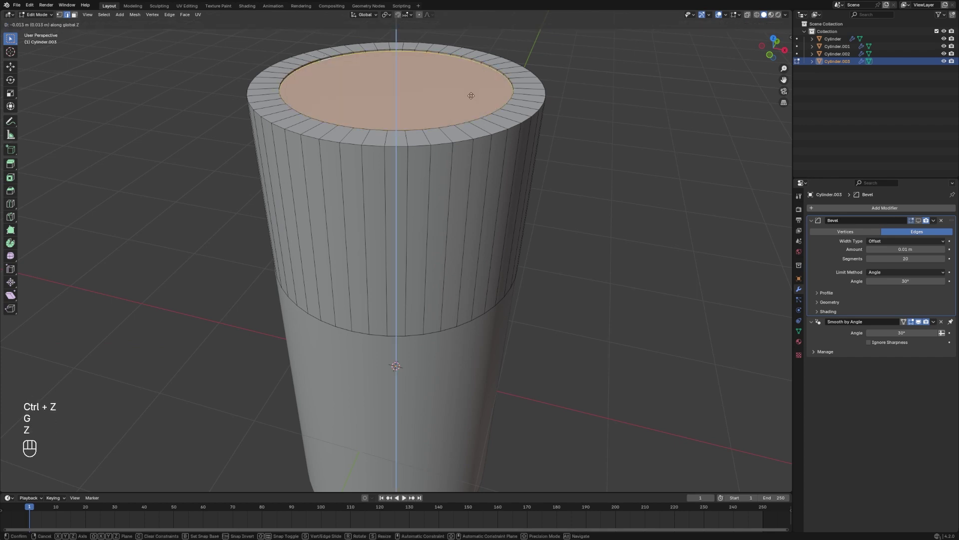
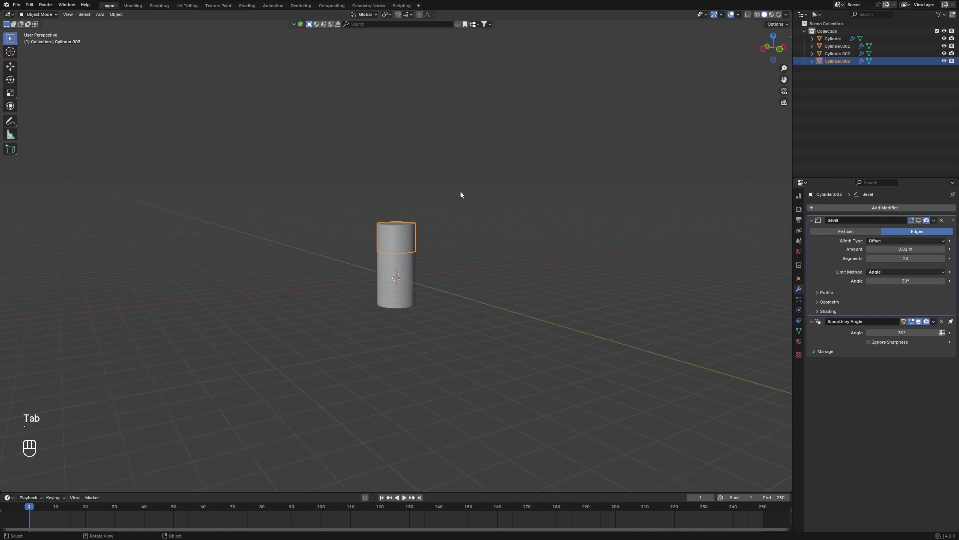
Extrude the bottle's bottom face down along Z as a base piece and inset its underside
key("`")
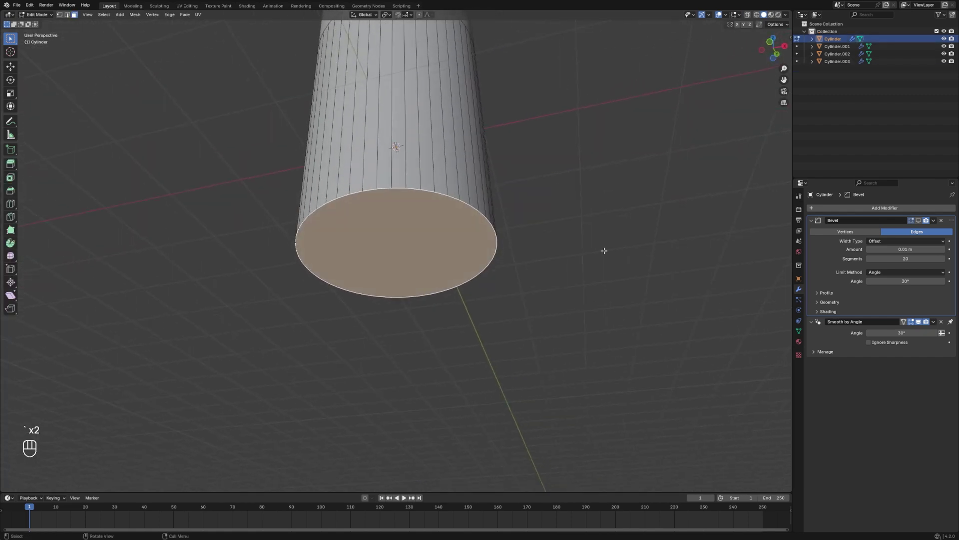
key("shift+d")
key("`")
key("`")
key("g")
key("z")
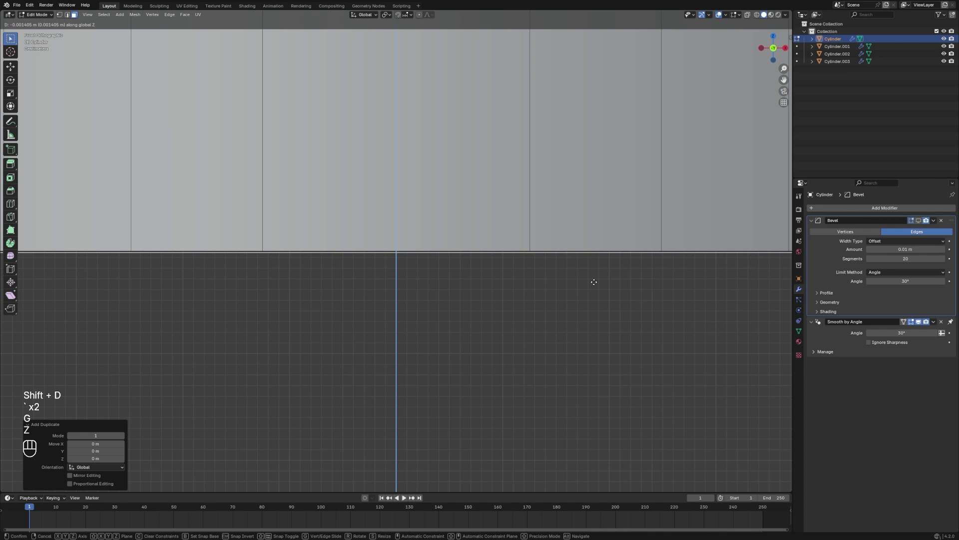
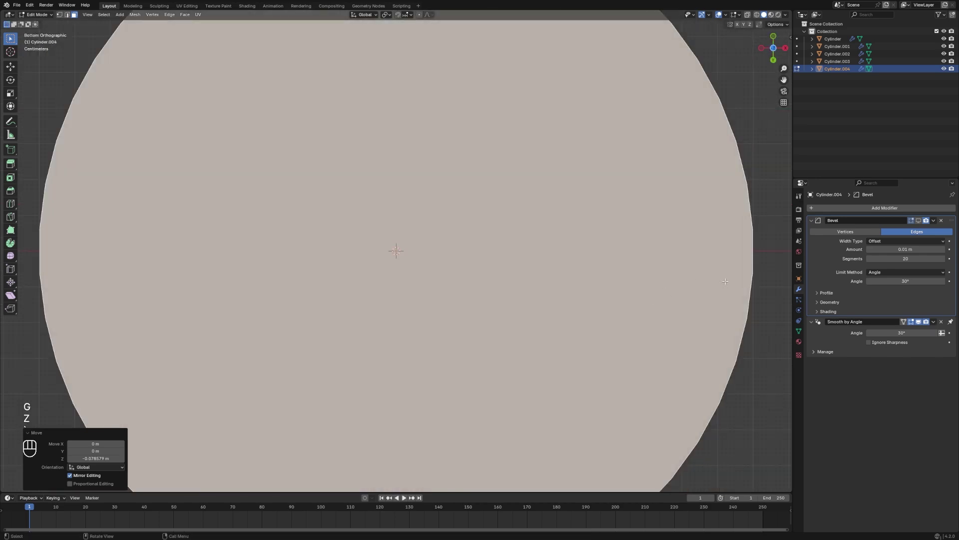
key("i")
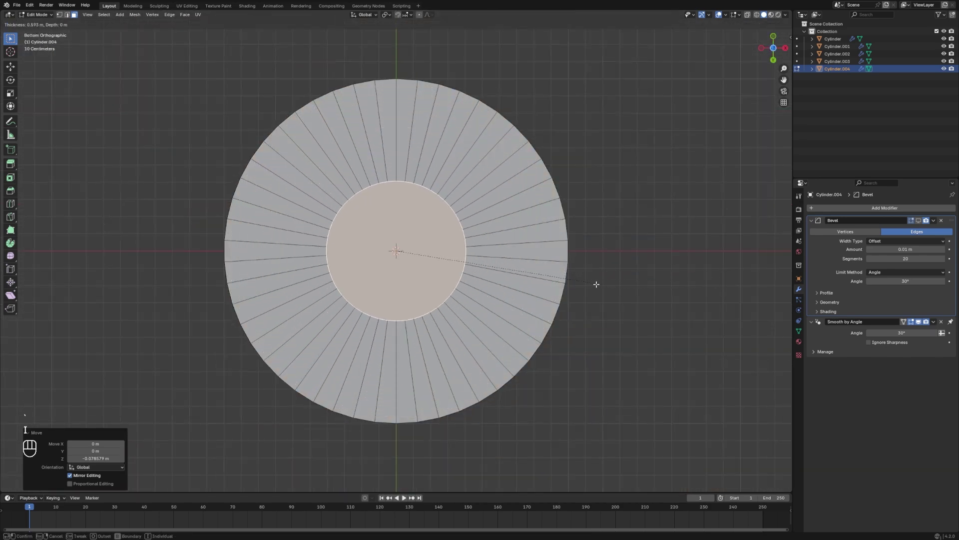
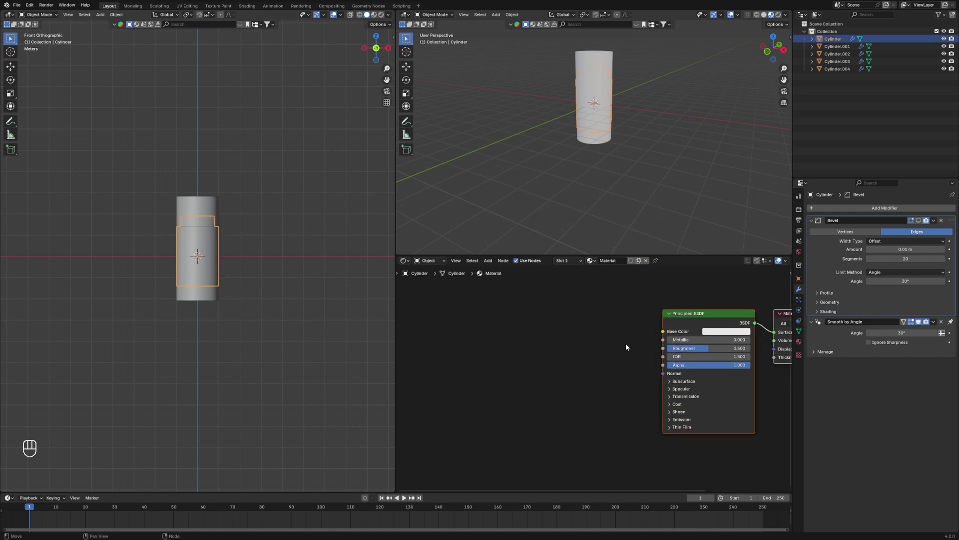
Add a Mix node from the search and drop it left of the Principled shader
left_click(542, 347)
key("shift+a")
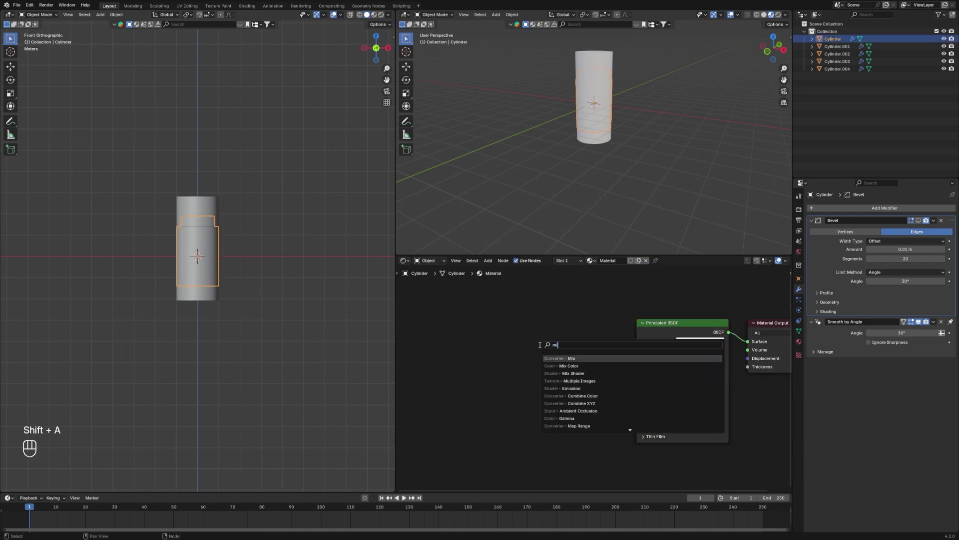
key("space")
key("c")
key("o")
key("BackSpace")
key("BackSpace")
key("BackSpace")
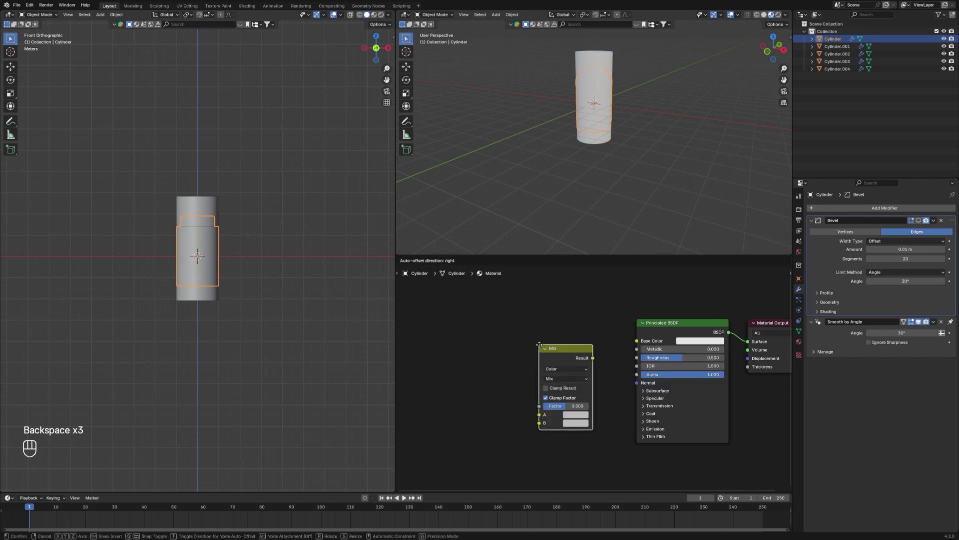
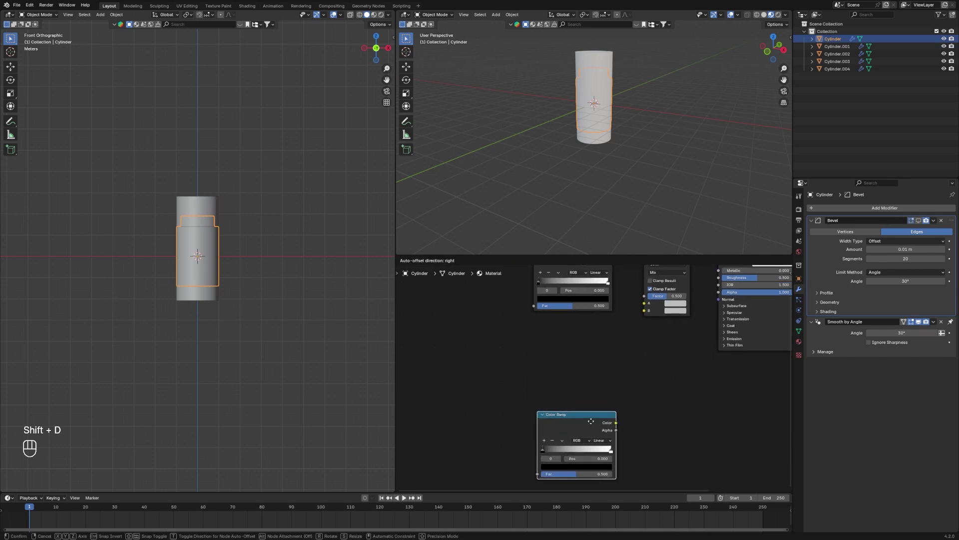
Duplicate the Color Ramp node below the first and frame all nodes in view
key("shift+d")
left_click(593, 423)
left_click(593, 429)
left_click(598, 384)
key("x")
left_click(583, 429)
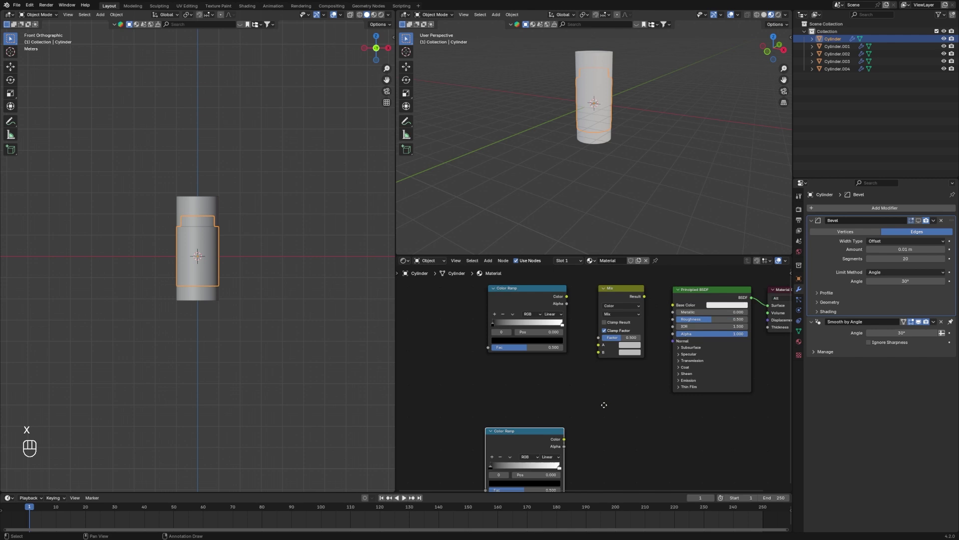
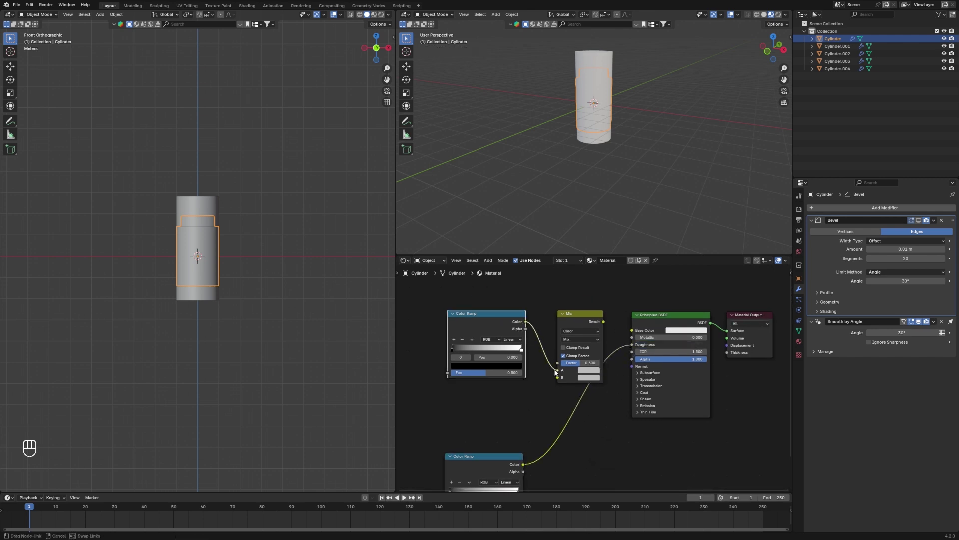
Wire the Color Ramps into the Mix node, Mix result to Base Color, and add an Image Texture
left_click(607, 324)
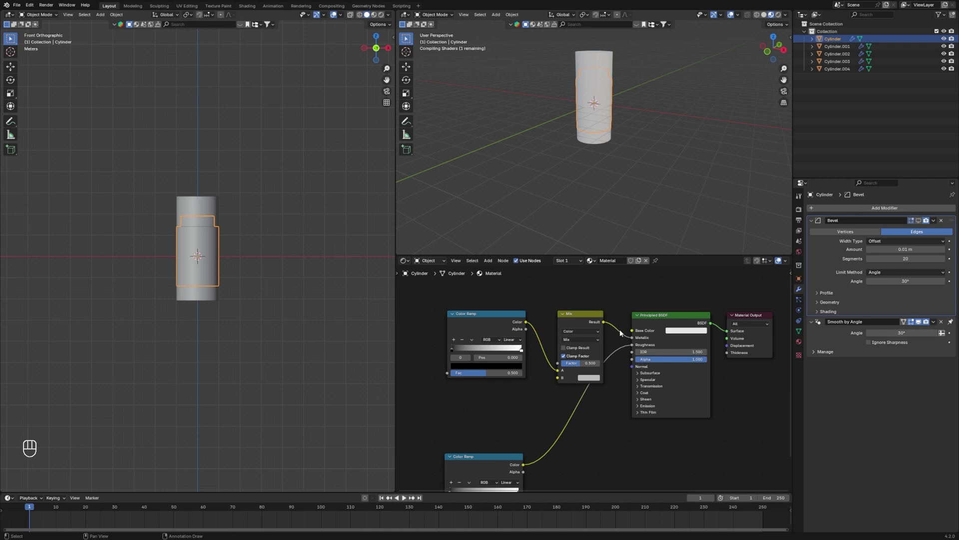
left_click(635, 341)
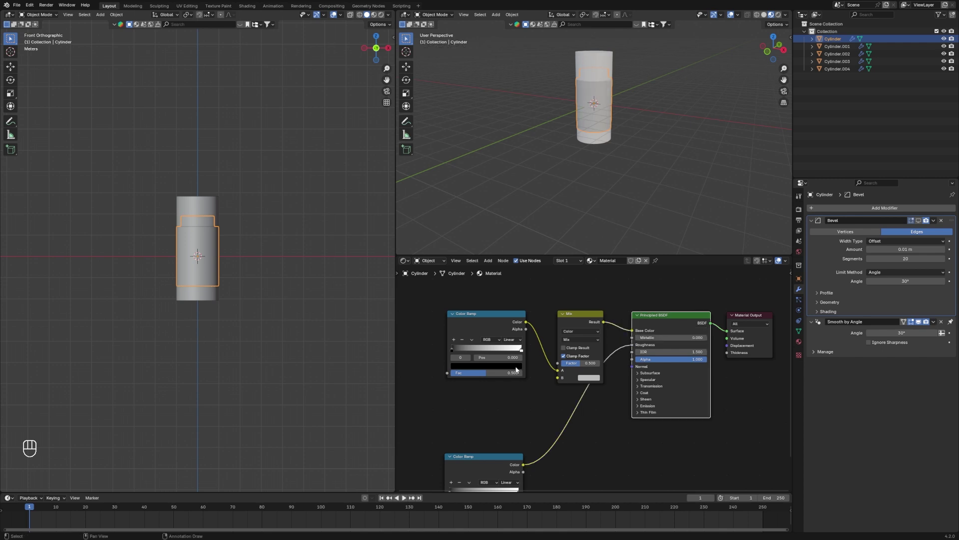
left_click(488, 363)
left_click(594, 401)
key("shift+a")
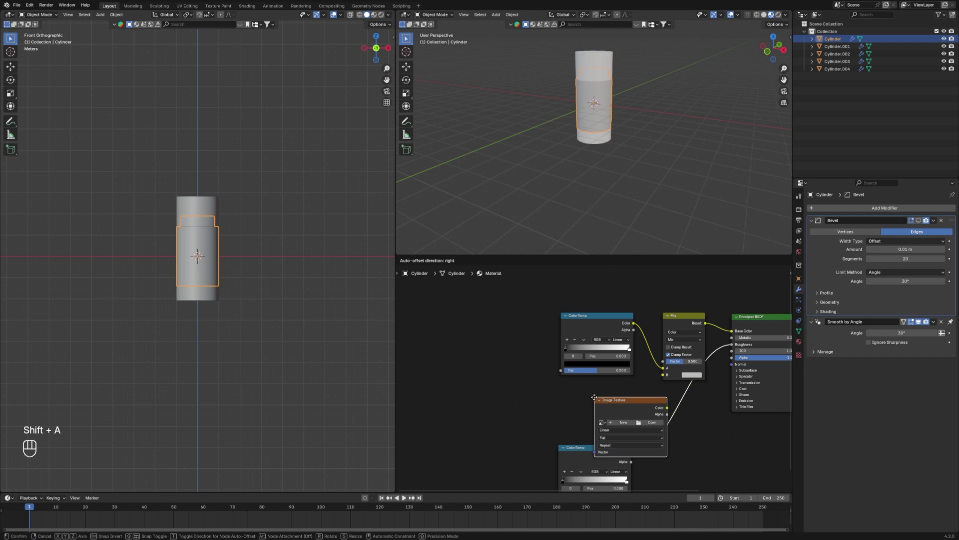
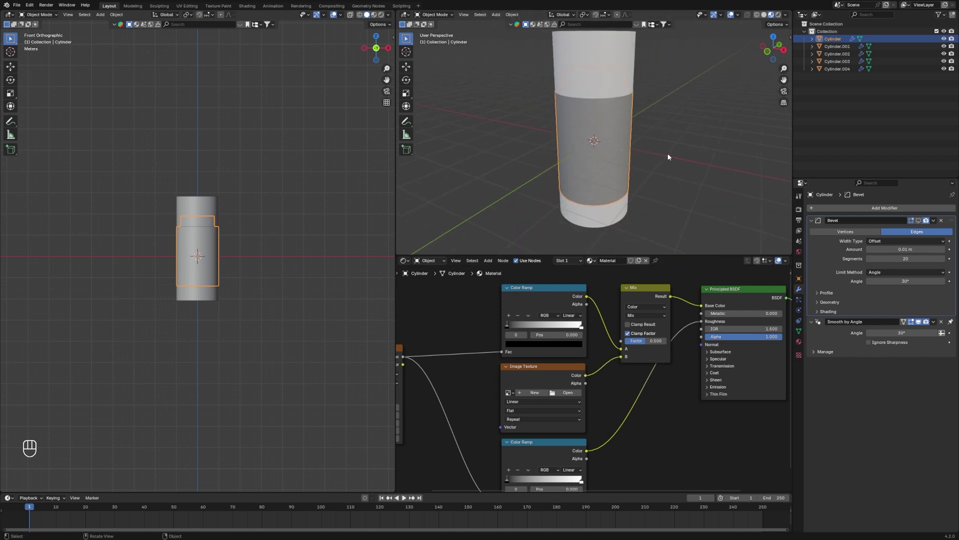
Enter pale green hex colours for both stops of the upper Color Ramp
key("`")
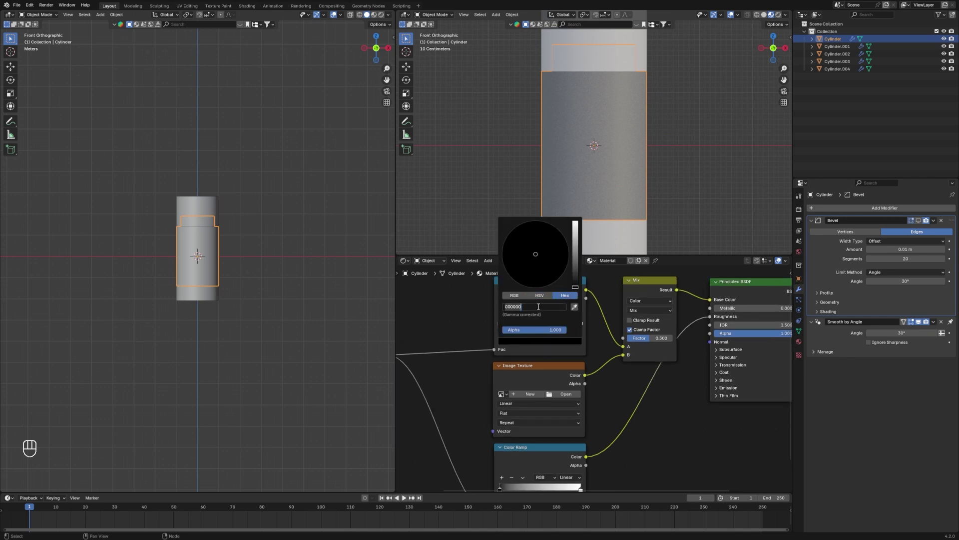
key("BackSpace")
key("BackSpace")
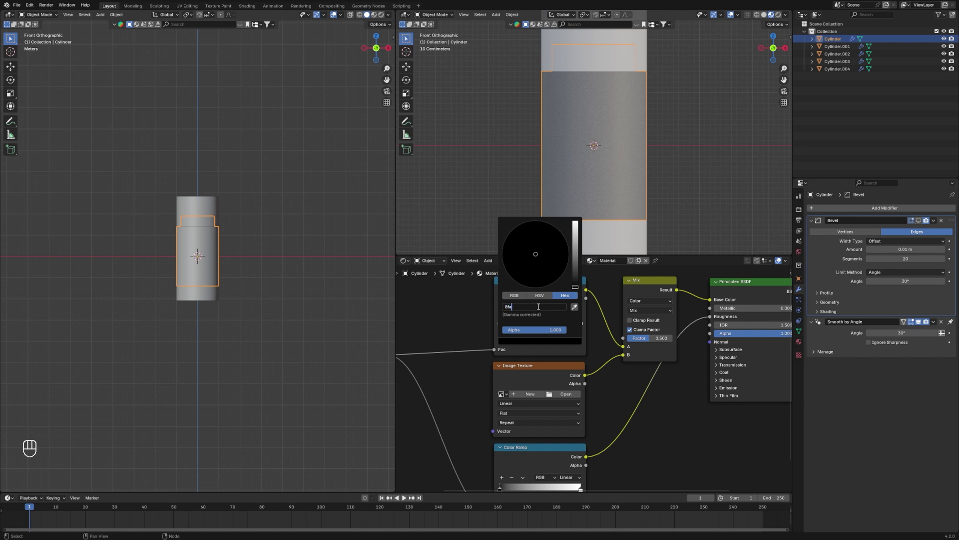
key("8")
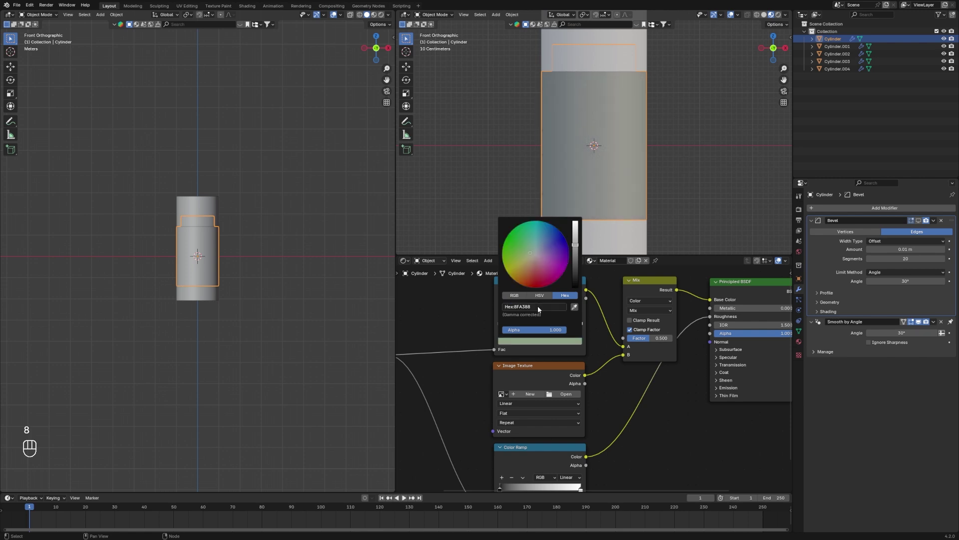
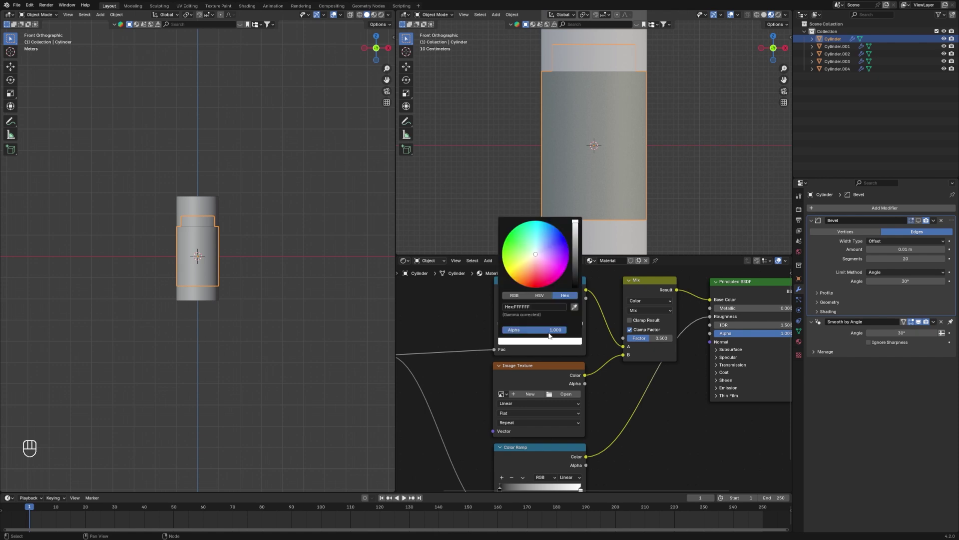
key("c")
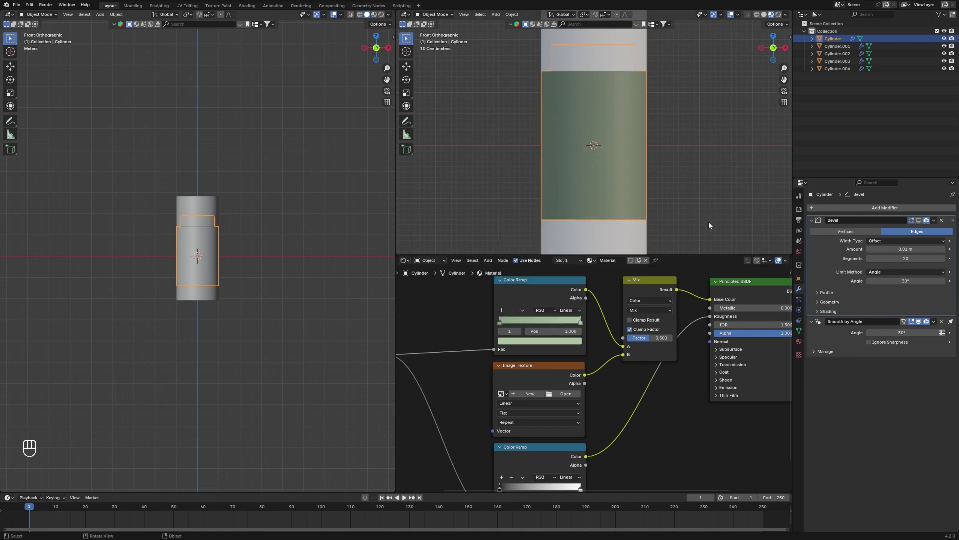
Drag the lower Color Ramp's black stop to position 0.077 for a fine grain
left_click(709, 212)
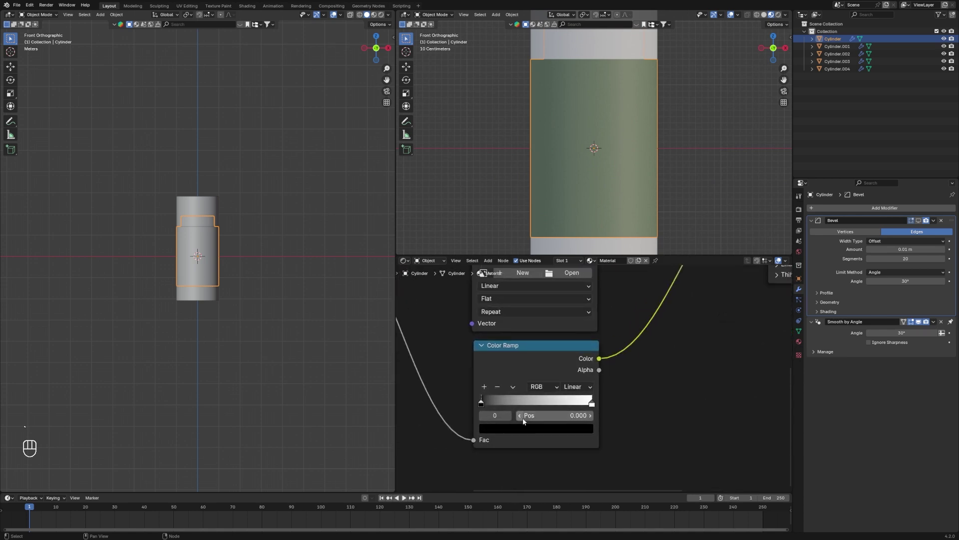
left_click_drag(484, 405, 531, 339)
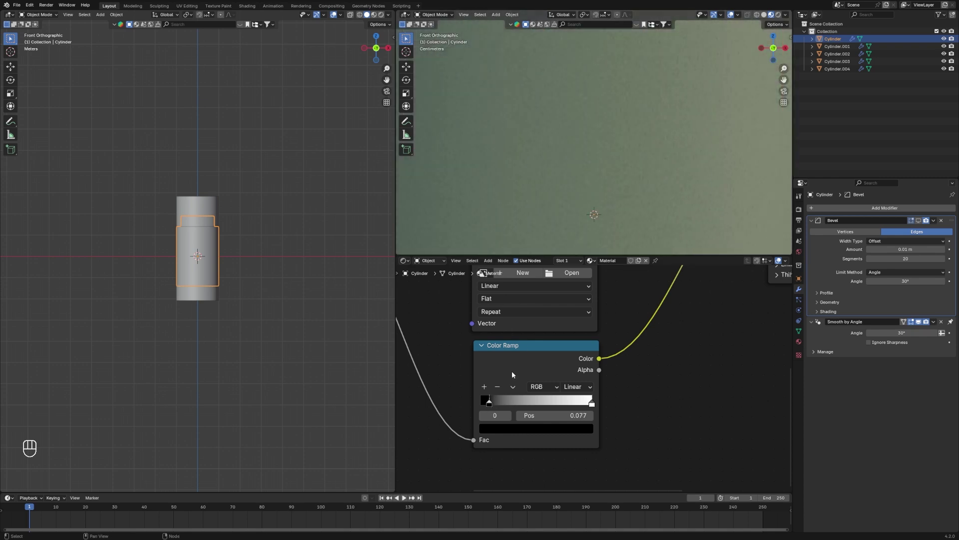
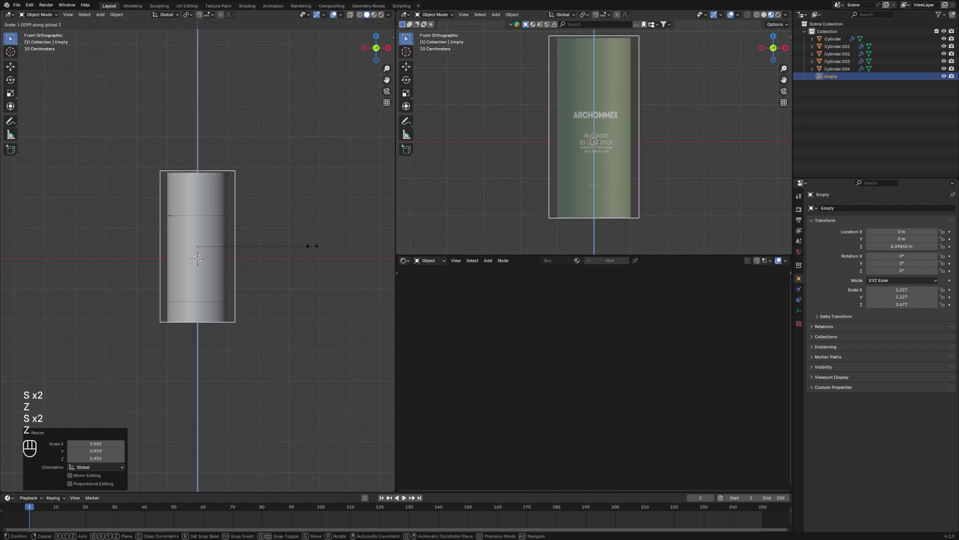
Parent the five bottle cylinder pieces to the Empty (Ctrl+P, Object) and frame the bottle in front view
key("s")
left_click(317, 244)
key("`")
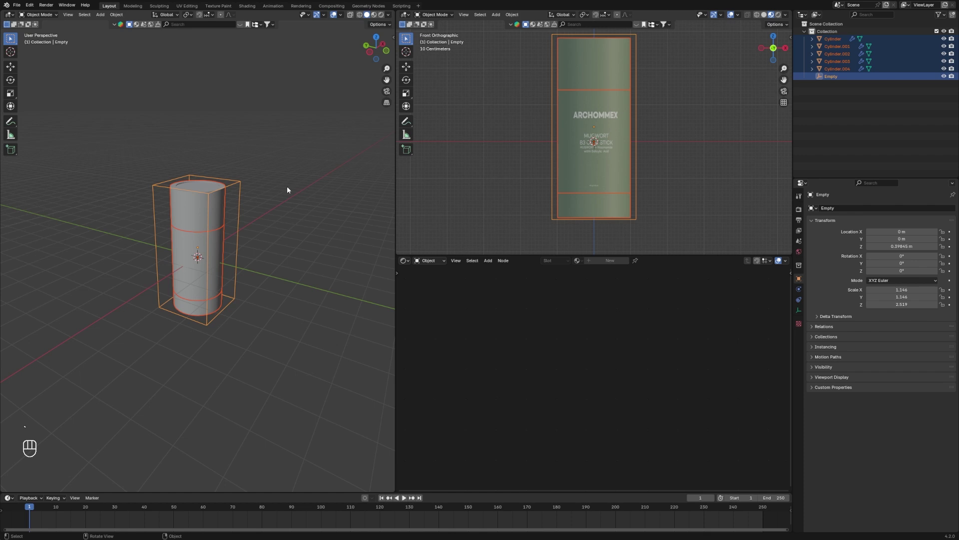
key("ctrl+p")
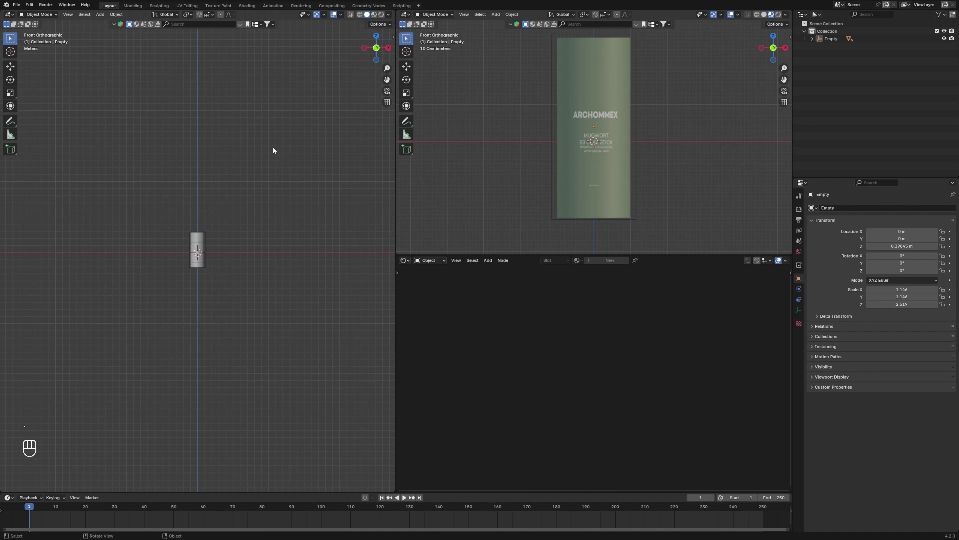
key("`")
Add a Camera about 17.8 m in front of the bottle at the Empty's height and look through it
left_click(278, 174)
key("shift+a")
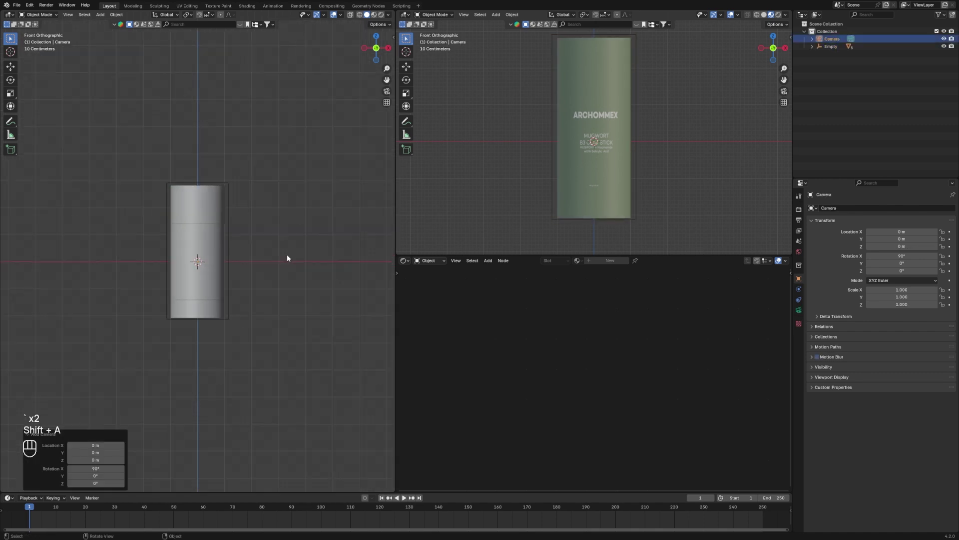
left_click(290, 256)
key("ctrl+alt+KP_0")
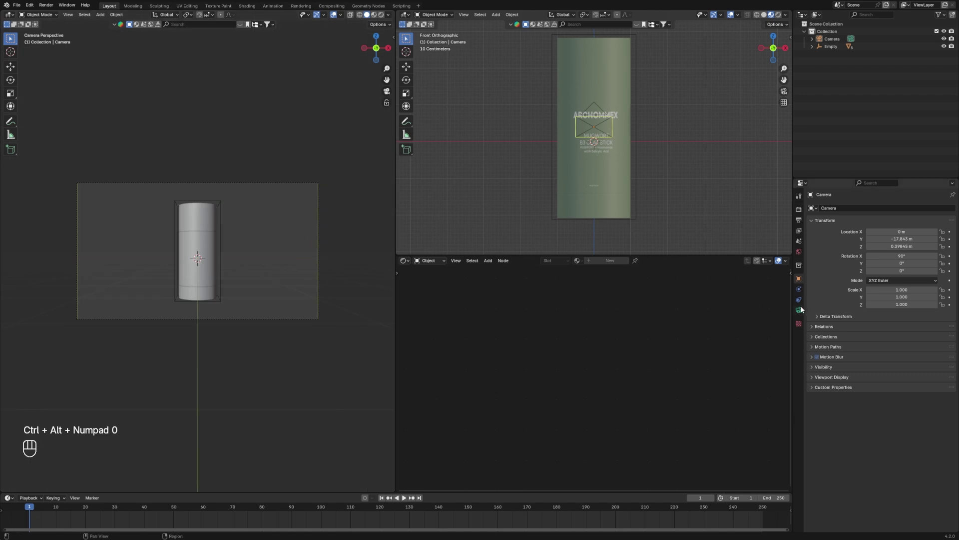
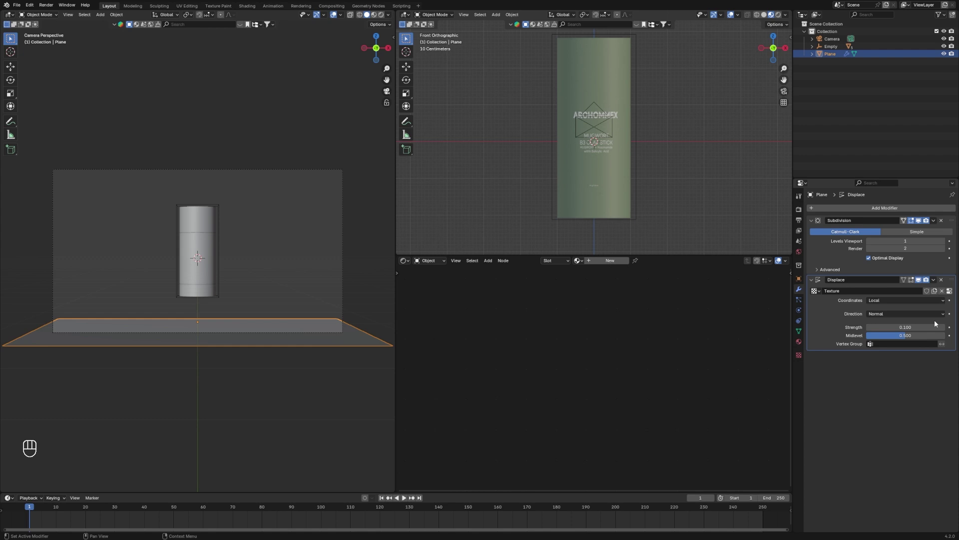
Give the displacement a Clouds texture, then scale up and rotate the dune plane to fill the camera view
left_click(953, 290)
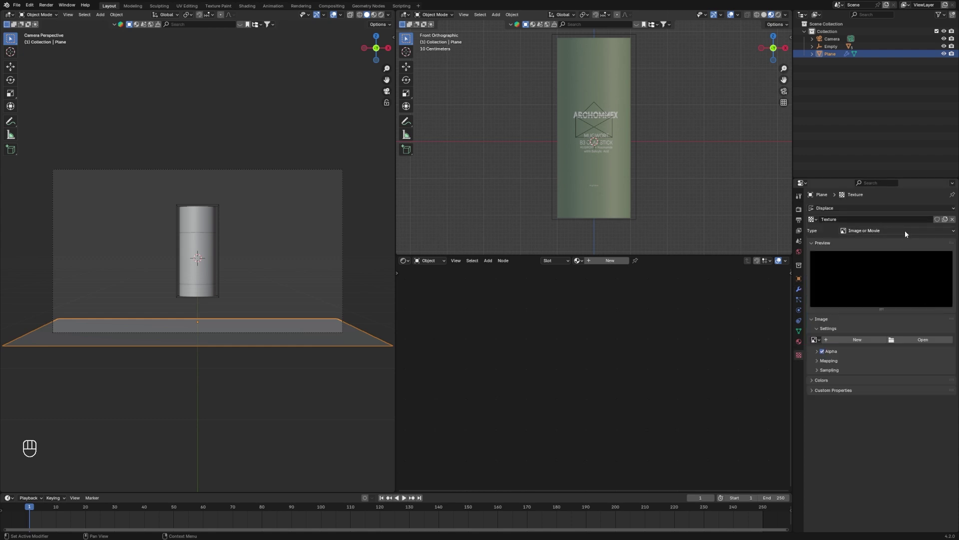
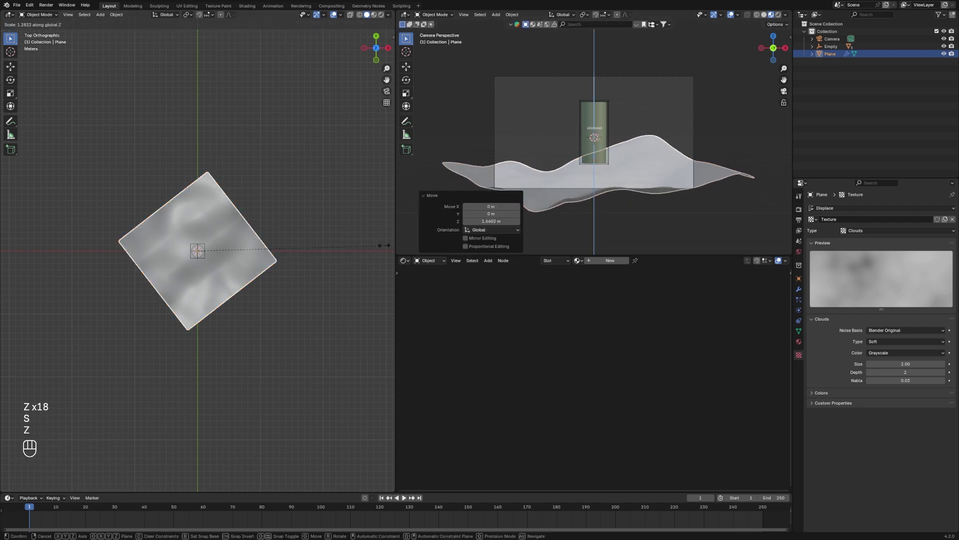
key("s")
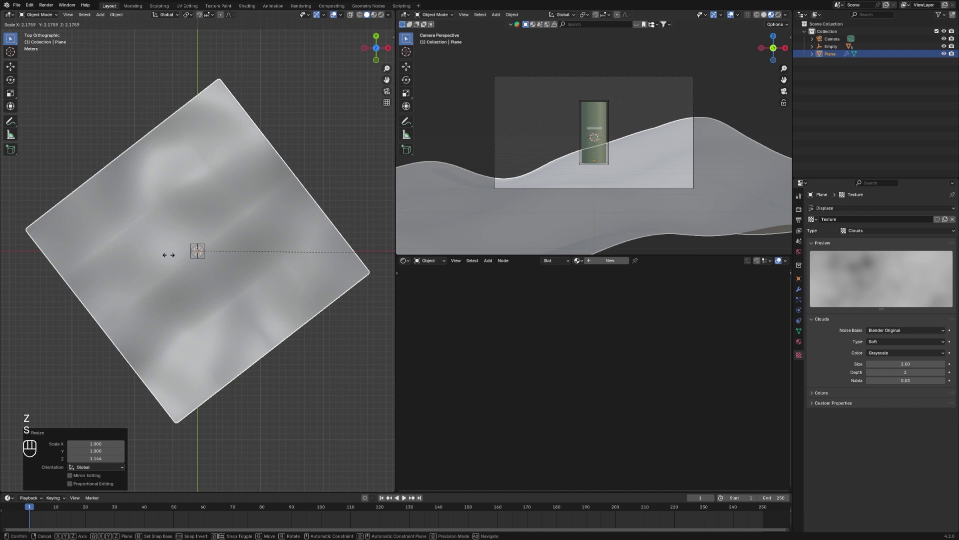
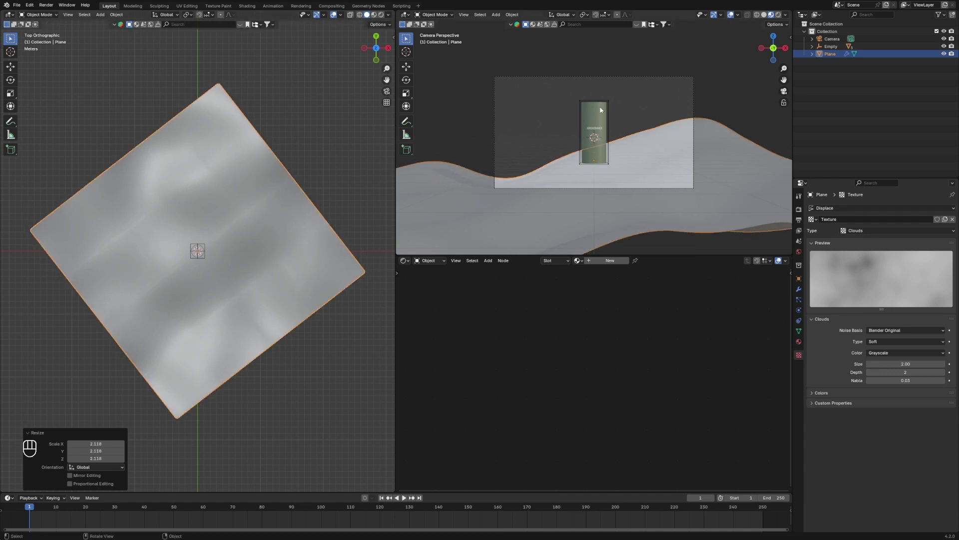
key("r")
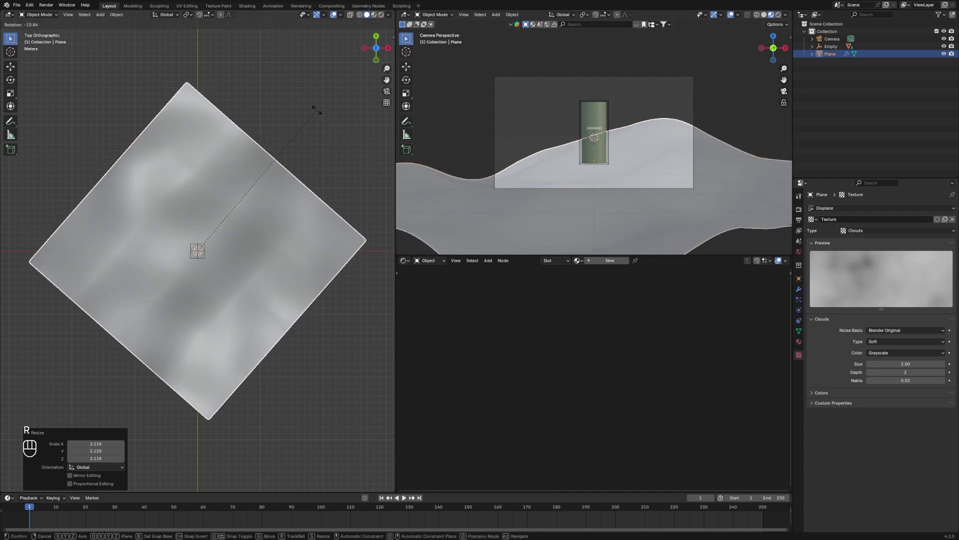
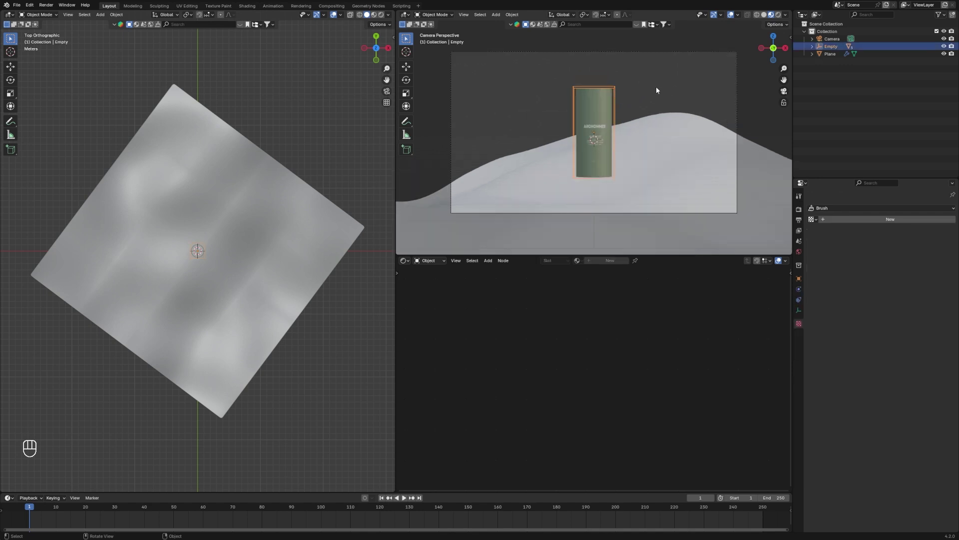
Tilt the bottle with successive rotations and switch to a top-down view of the scene
key("r")
key("r")
key("r")
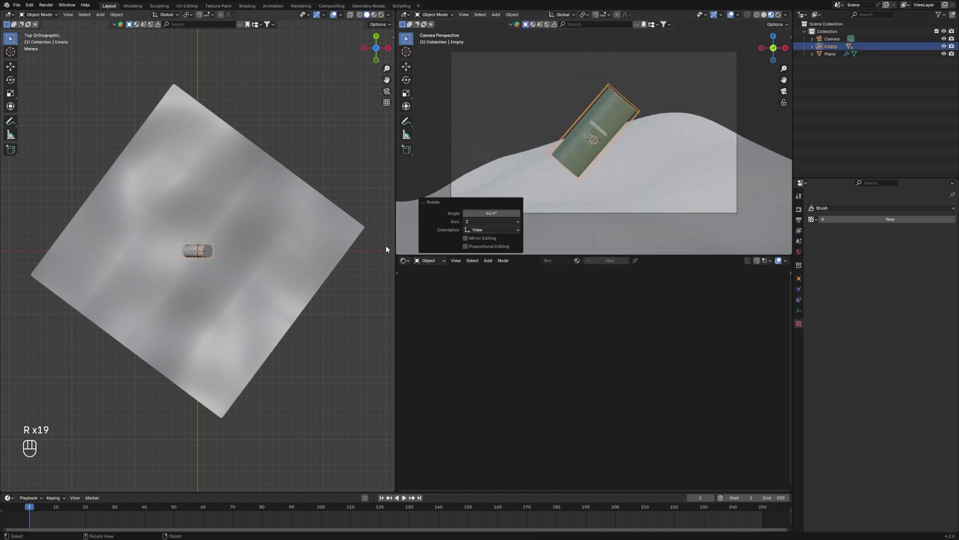
key("`")
key("r")
key("r")
key("r")
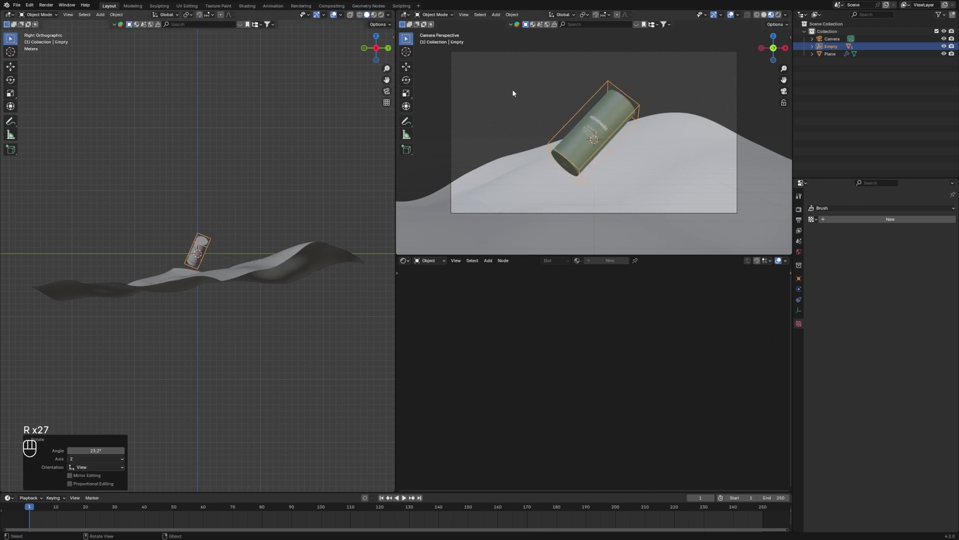
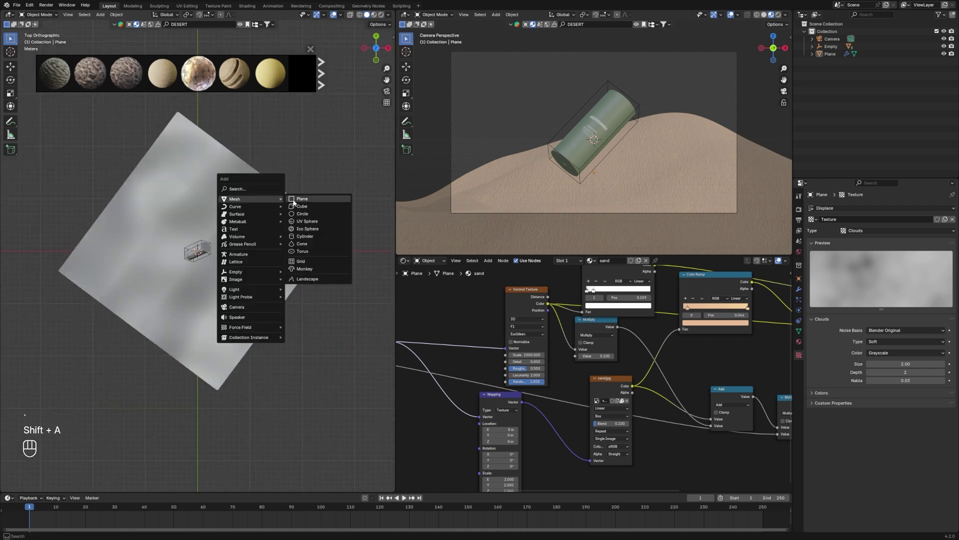
Slide the bottle along the X axis into position on the dune
key("g")
key("x")
key("`")
Add a second plane, Plane.001, and import the BlenderKit Grass Medium 01 asset collection
key("s")
left_click(13, 249)
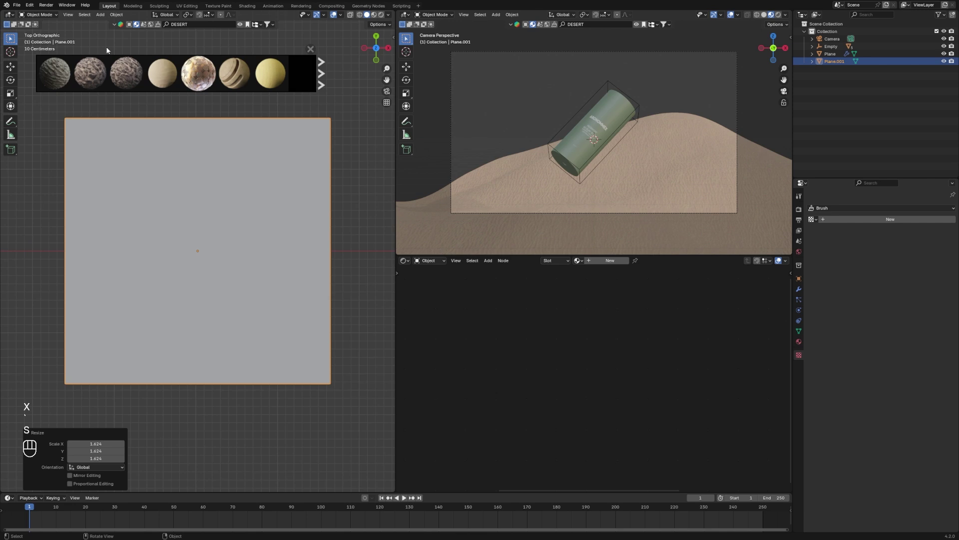
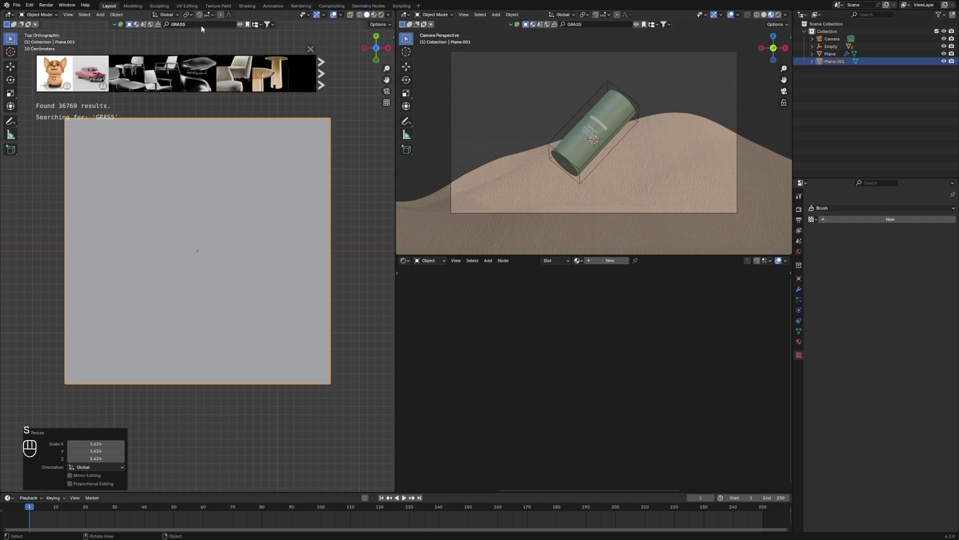
left_click(324, 78)
left_click(324, 78)
left_click(320, 85)
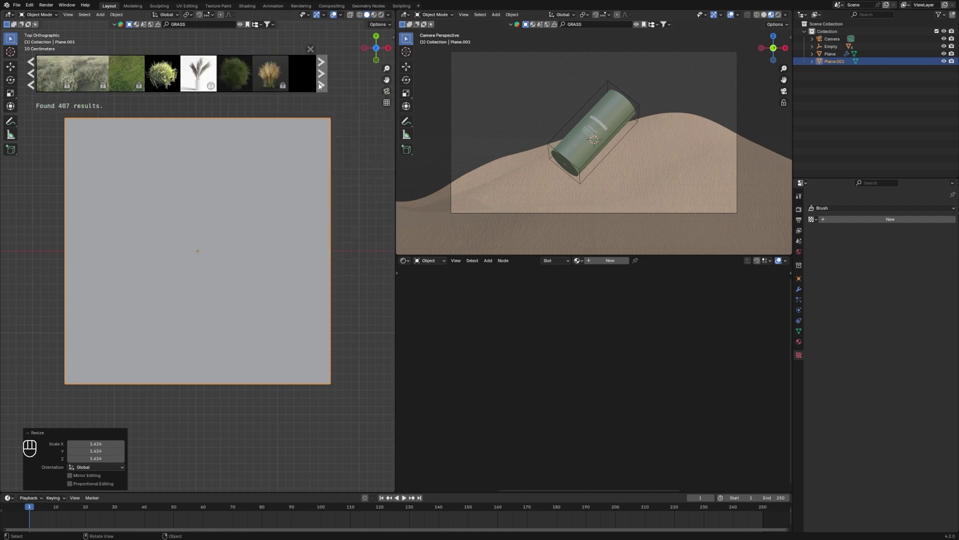
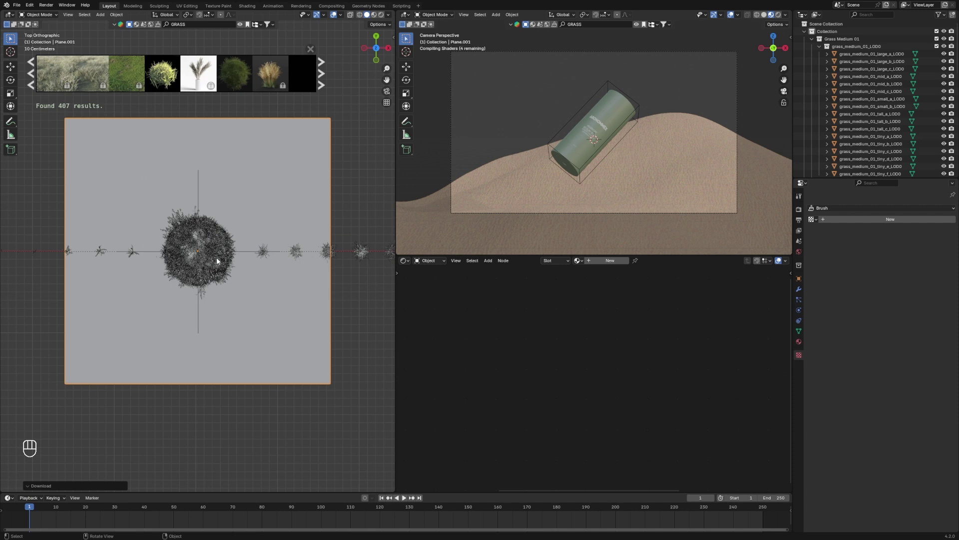
key("x")
key("x")
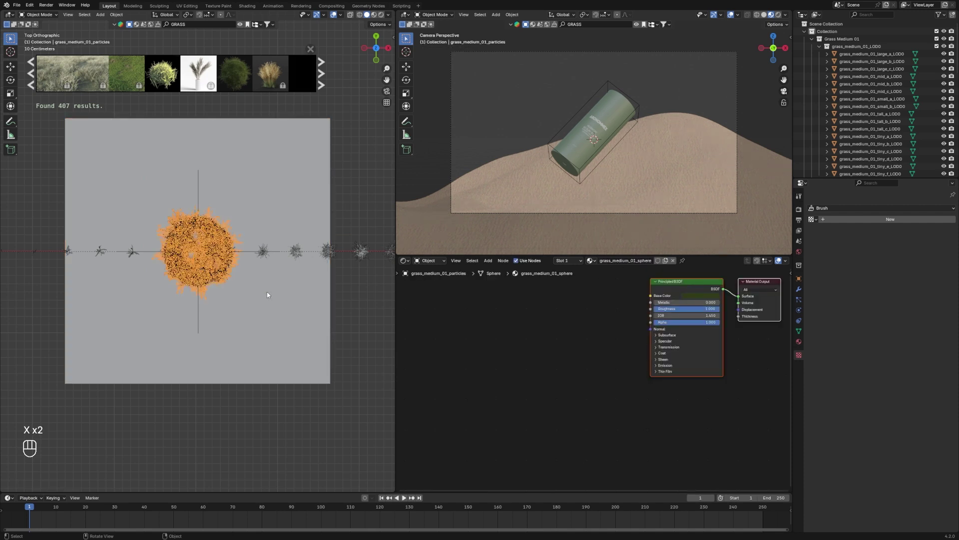
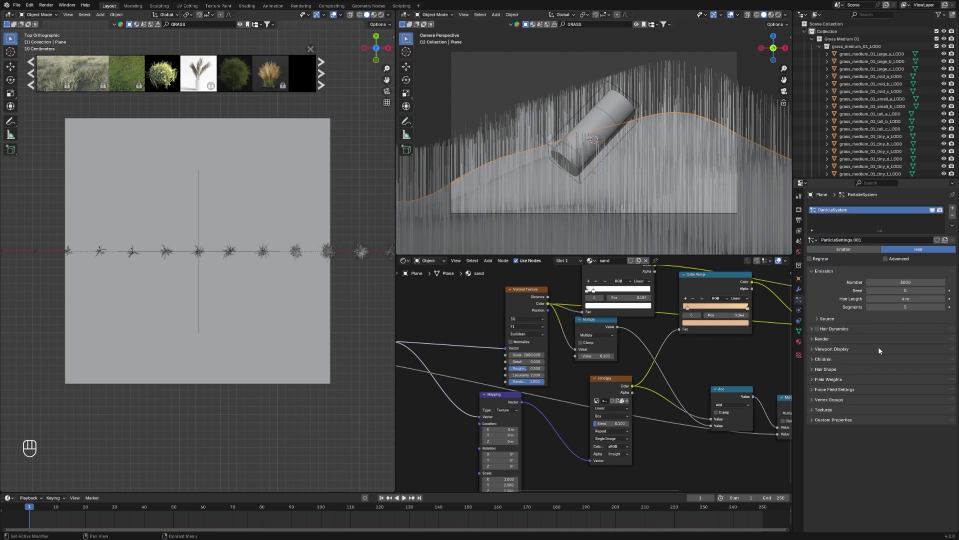
Expand the Vertex Groups settings of the dune's 3000-strand hair particle system
left_click(858, 397)
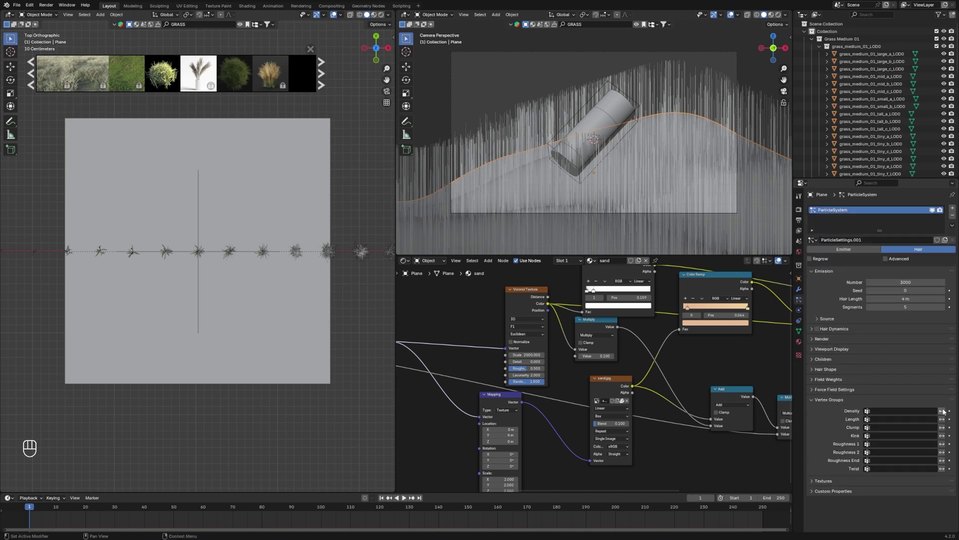
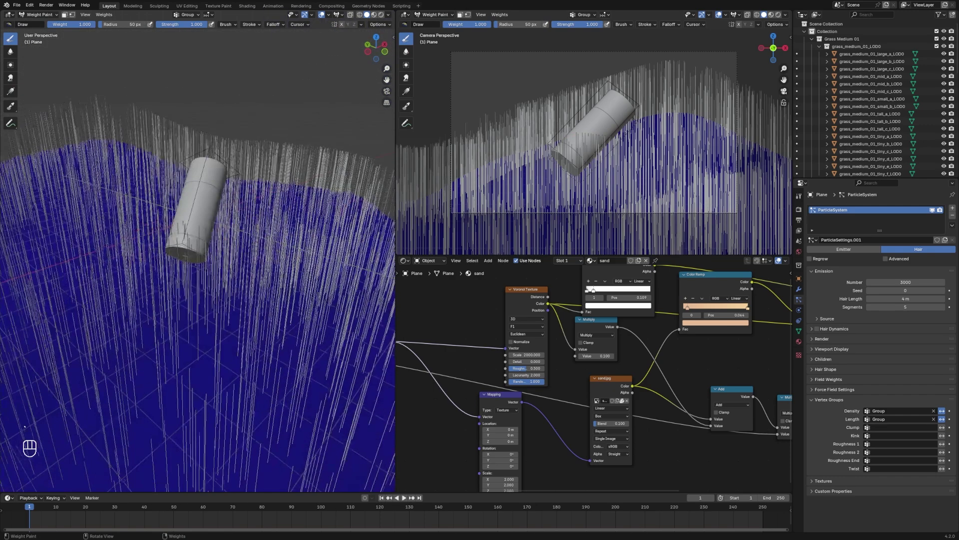
Enter Weight Paint mode on the dune with density and length driven by the 'Group' vertex group
key("`")
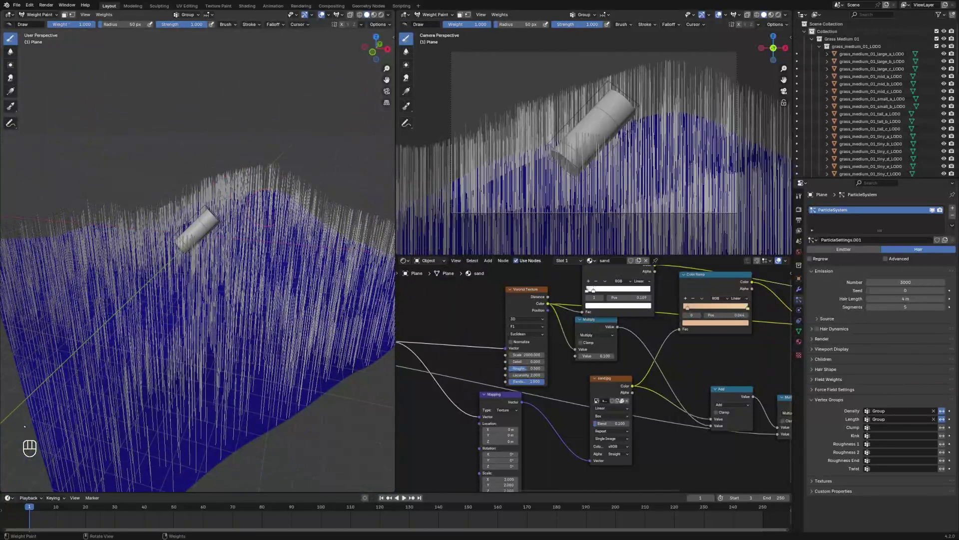
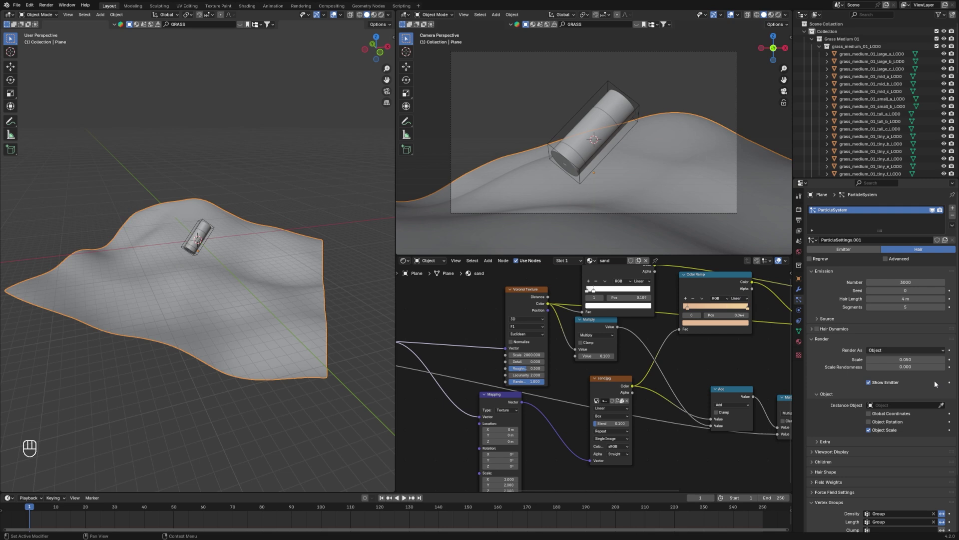
Use the Instance Object eyedropper to pick a large grass clump mesh for the dune particles
left_click(945, 406)
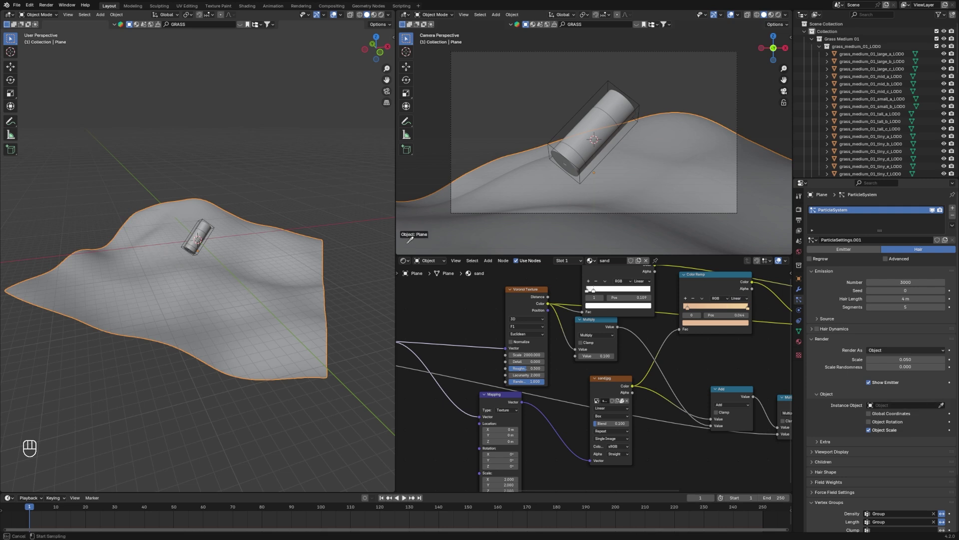
left_click_drag(99, 242, 122, 267)
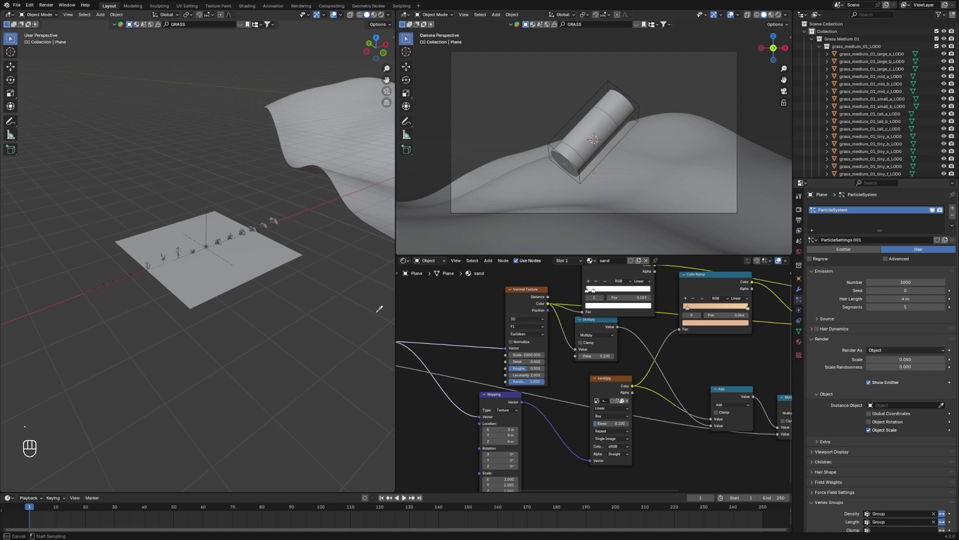
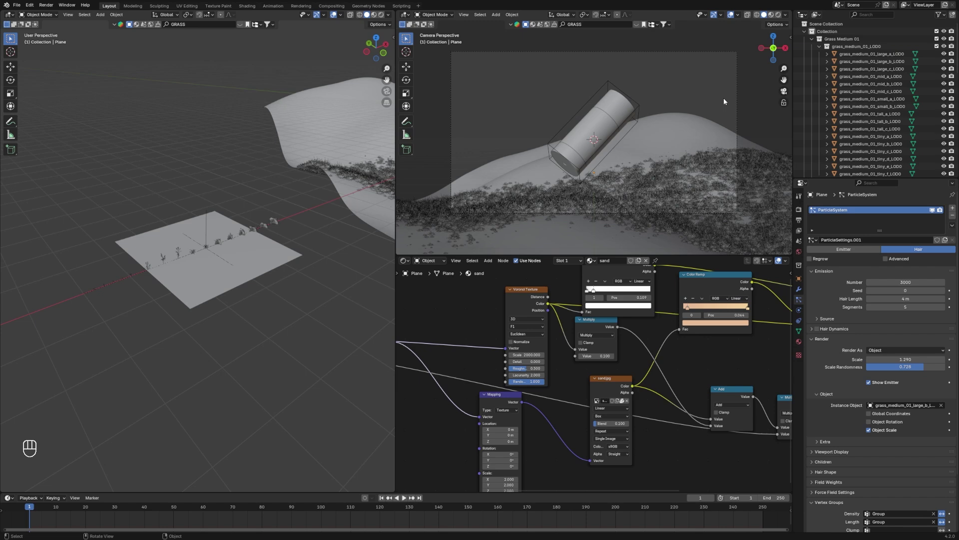
Save the project file with Ctrl+S
left_click(711, 82)
key("ctrl+s")
left_click(709, 79)
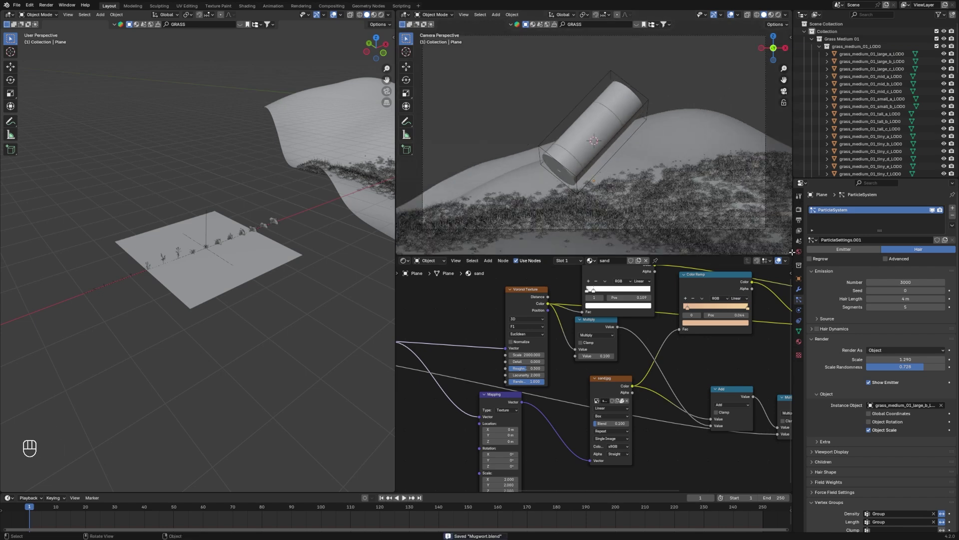
Set the World color to an Environment Texture loading belfast_sunset_puresky_4k.hdr
left_click(801, 253)
left_click_drag(872, 256, 708, 292)
left_click(924, 264)
left_click(718, 100)
left_click(694, 65)
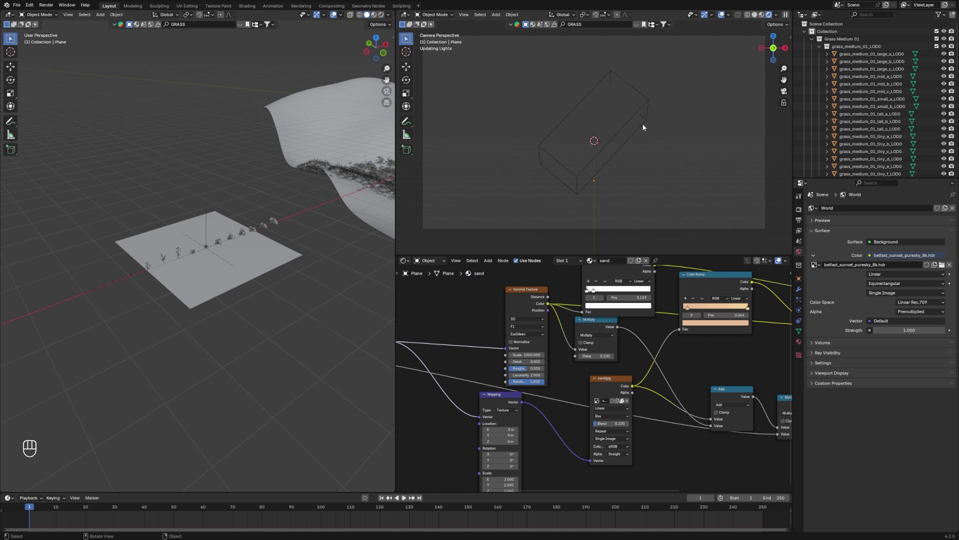
Preview the camera view rendered, lower World Strength to 0.3, and reopen the dune's particle settings
key("t")
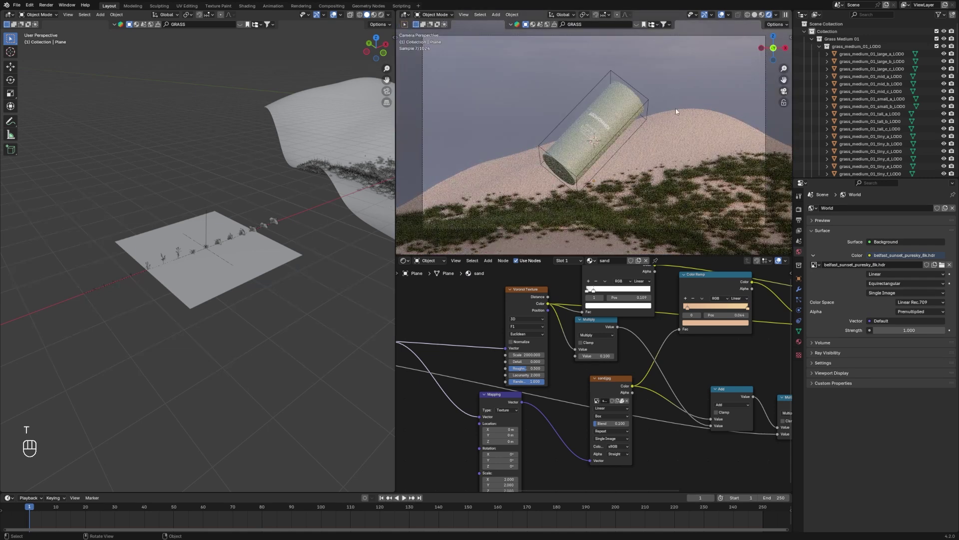
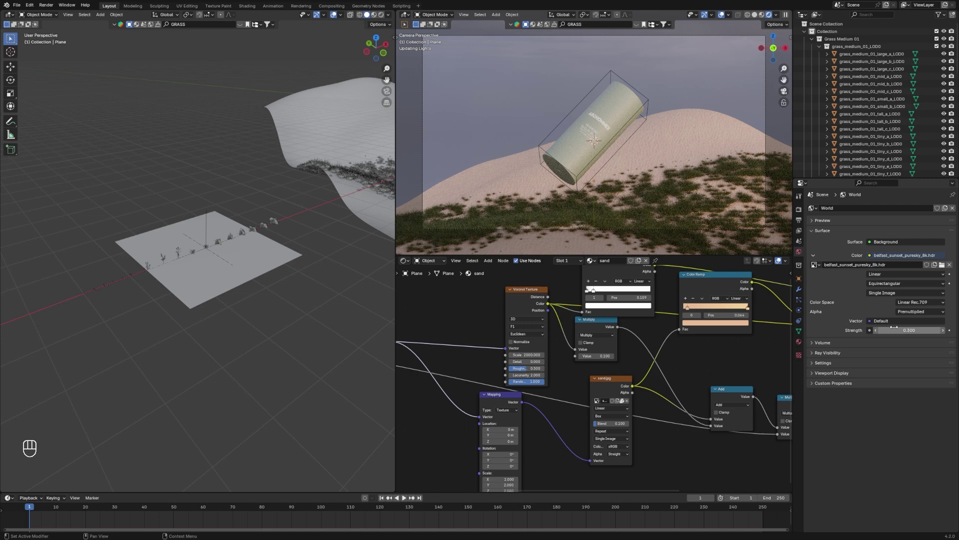
left_click(494, 100)
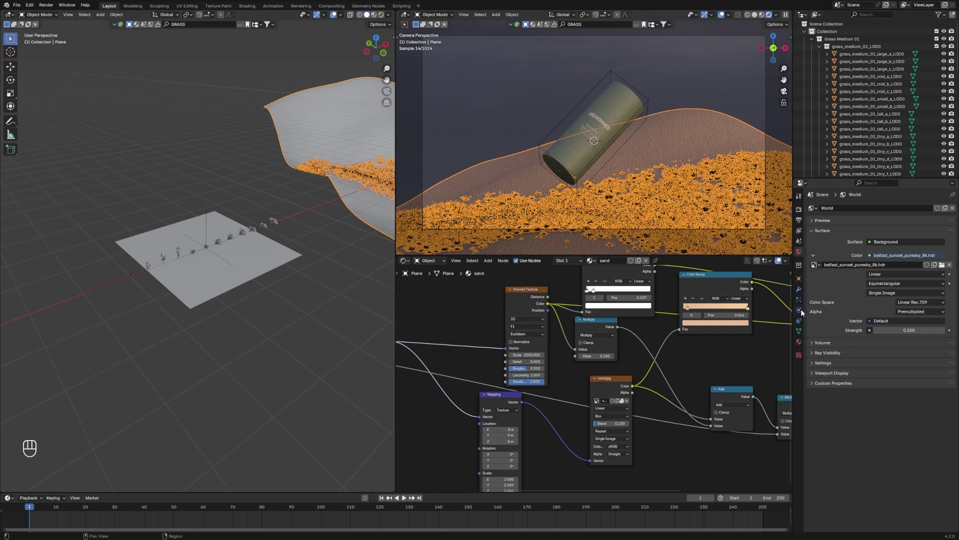
left_click(804, 303)
left_click(933, 213)
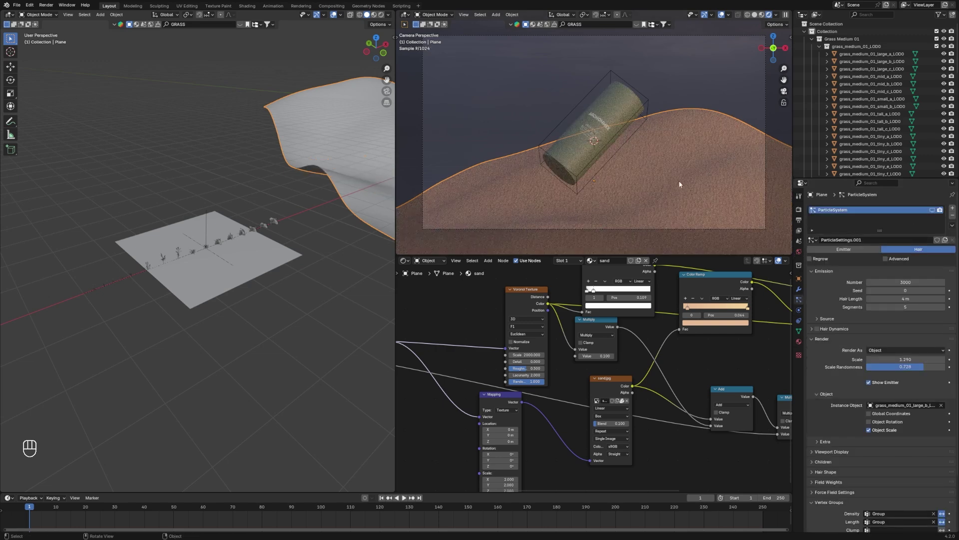
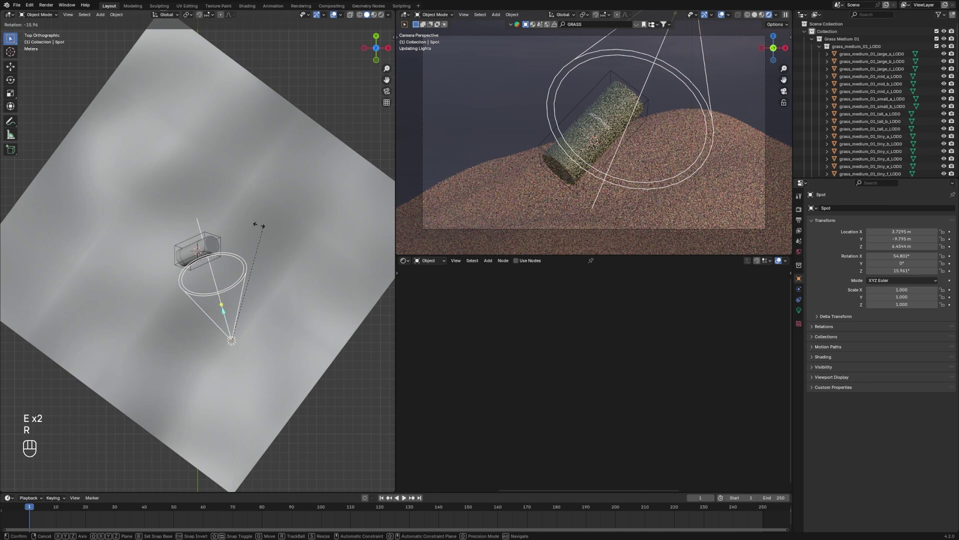
Give the spot light 10000 W power, 22.2° size, 0.587 blend and move it toward the bottle
left_click(799, 312)
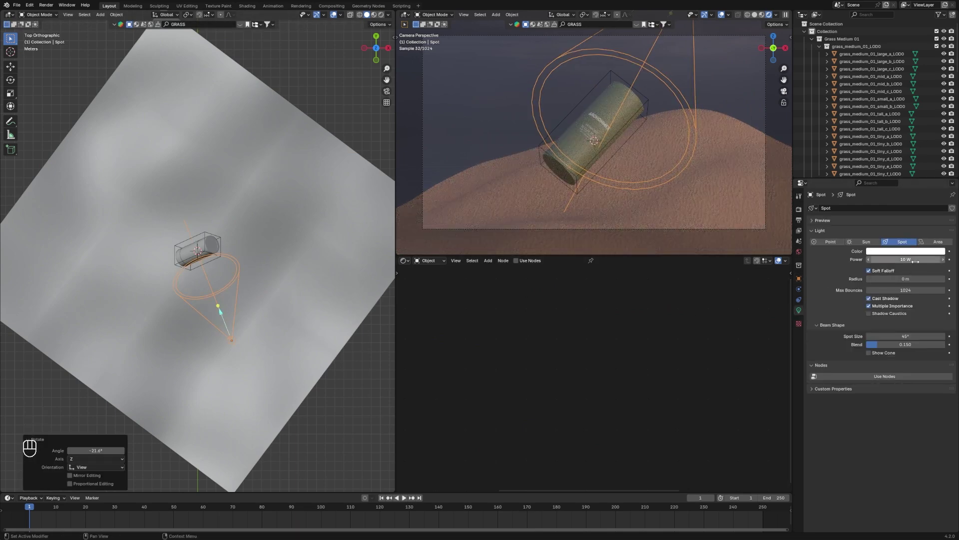
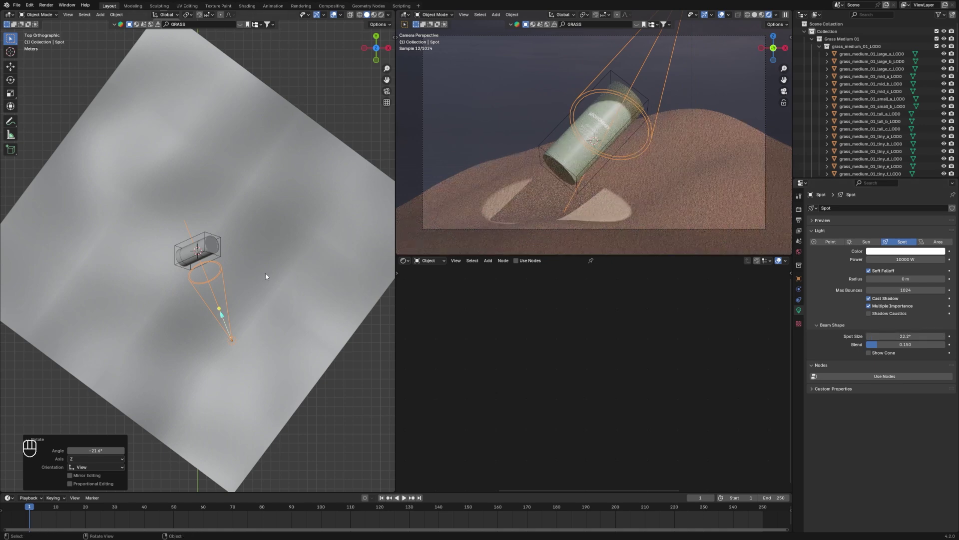
key("g")
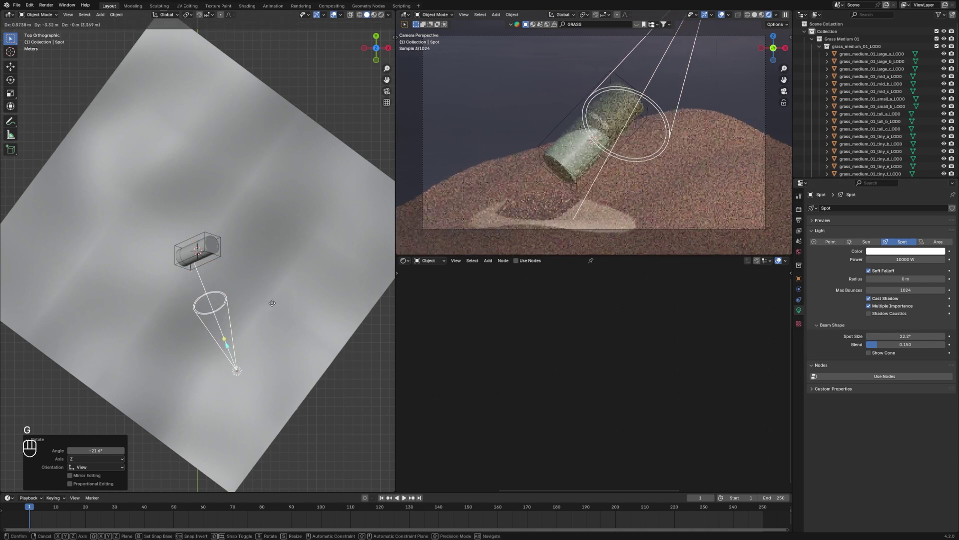
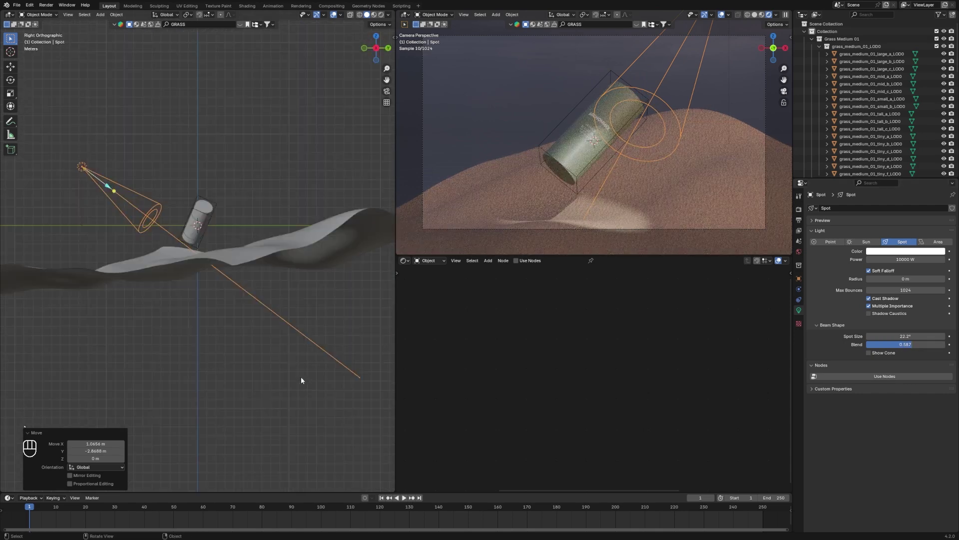
key("g")
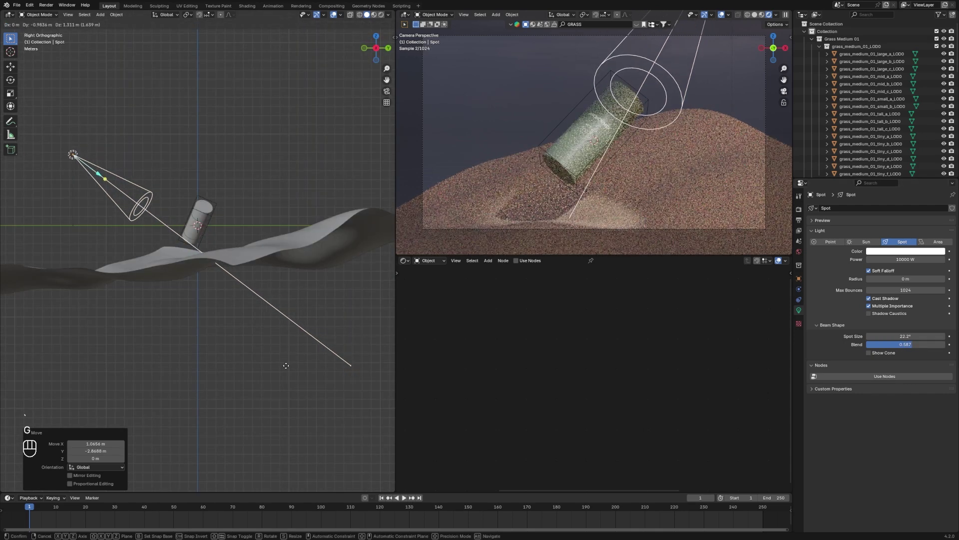
left_click(289, 368)
Duplicate the spotlight as Spot.001 and place the copy beside it
key("shift+f")
key("shift+d")
left_click(245, 326)
Rotate Spot.001 so its beam aims down at the tilted bottle
key("g")
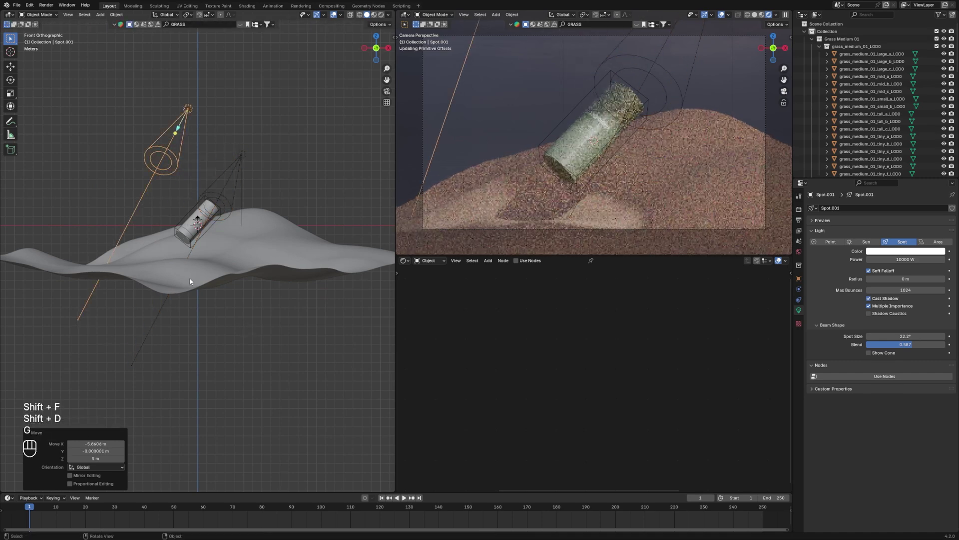
key("r")
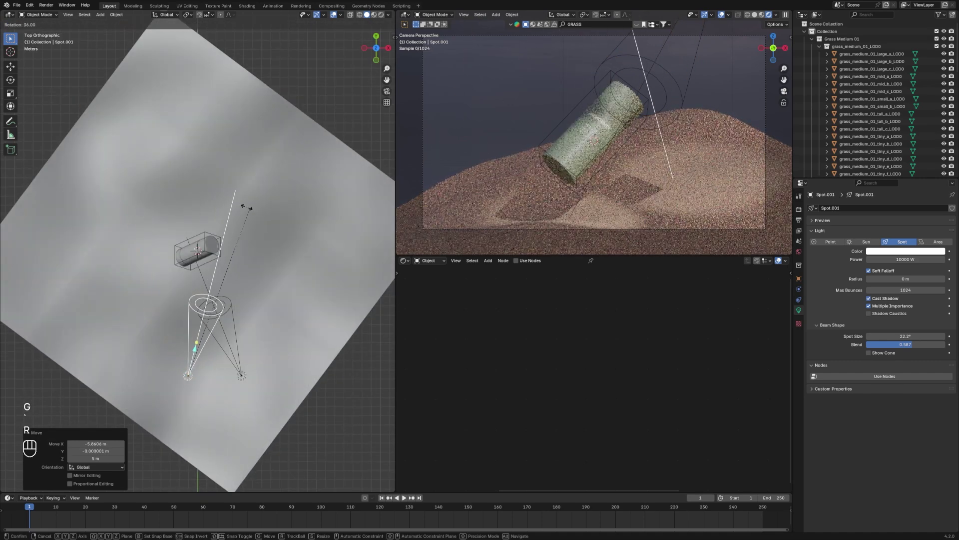
left_click_drag(240, 207, 272, 259)
key("`")
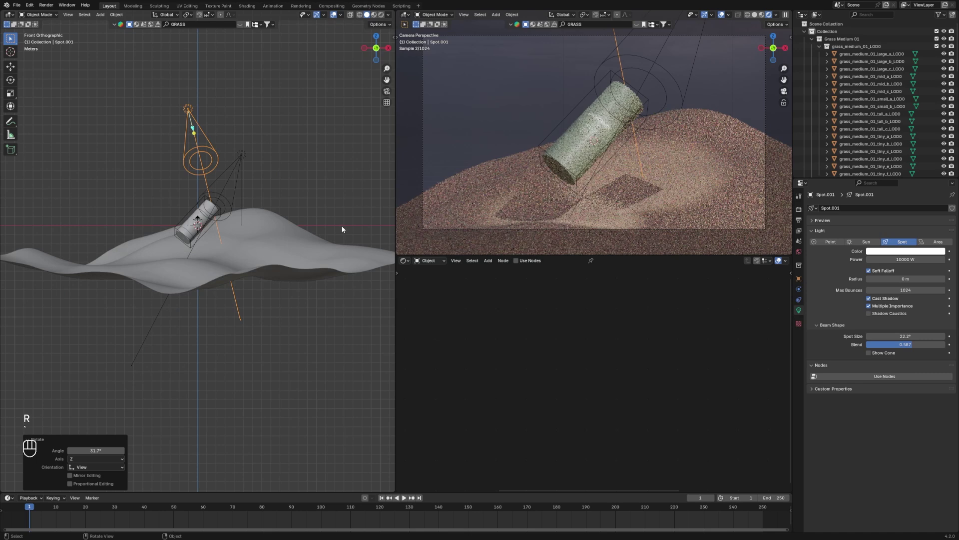
Raise Spot.001 higher above the bottle and dune, then show the camera view in solid shading
key("g")
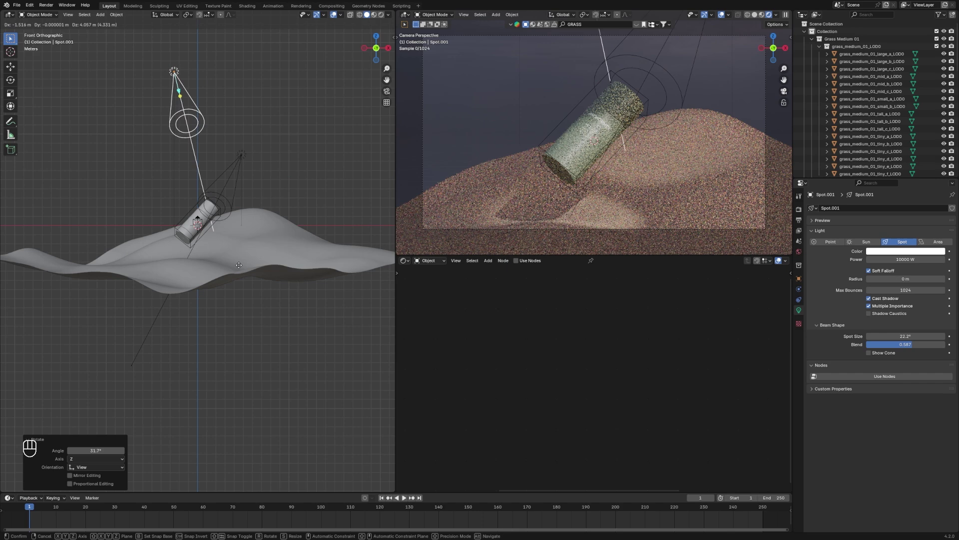
left_click(276, 268)
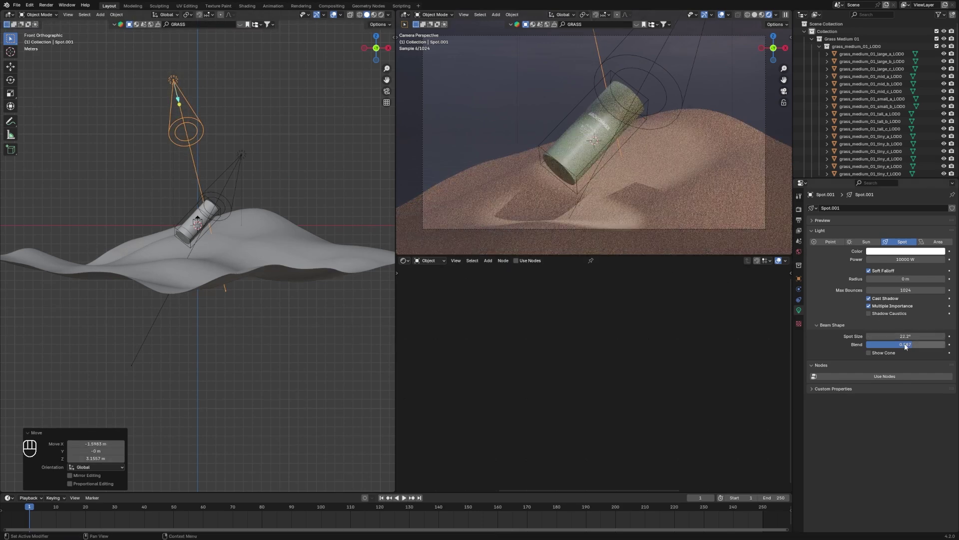
key("g")
left_click(482, 127)
key("n")
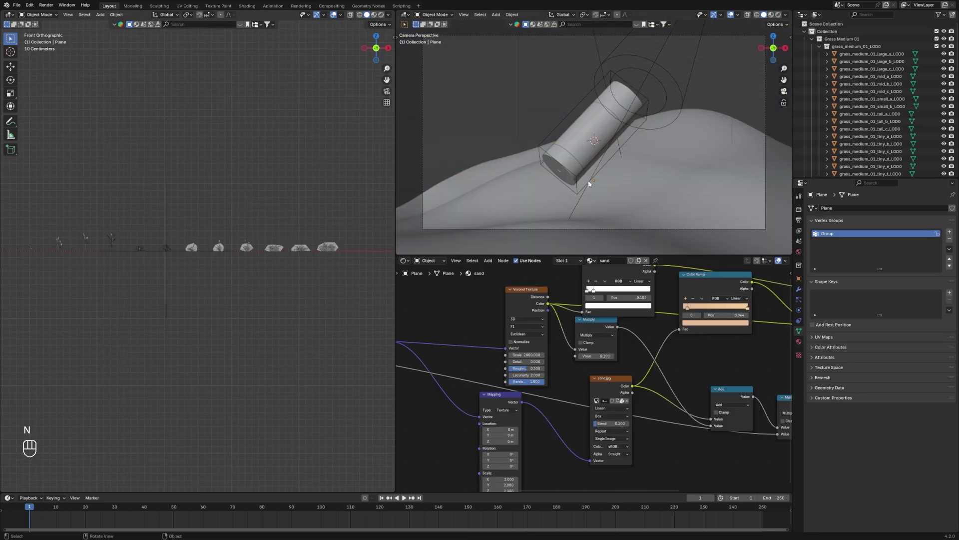
Bring up the dune plane's sand material nodes with material preview in the camera view
left_click(668, 173)
left_click(754, 38)
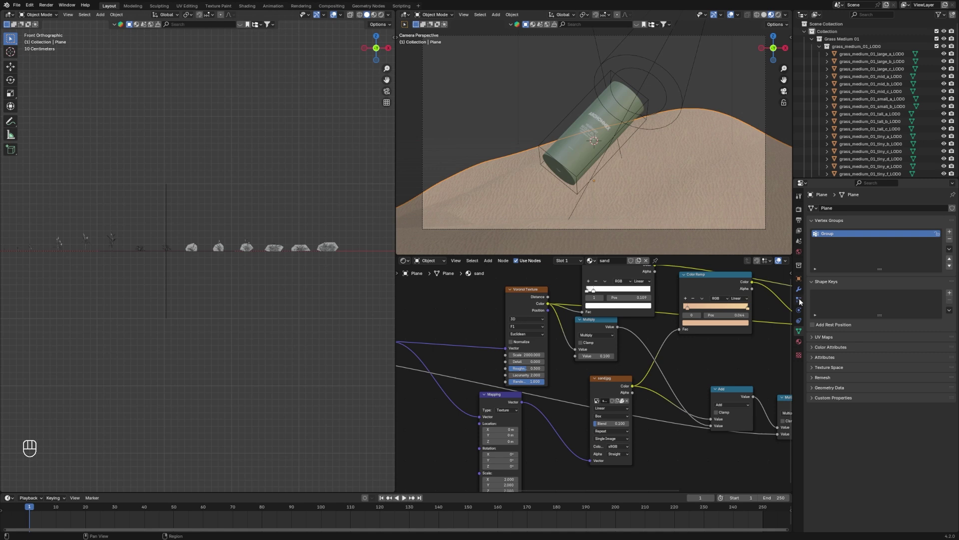
left_click(802, 301)
left_click(907, 232)
left_click(734, 95)
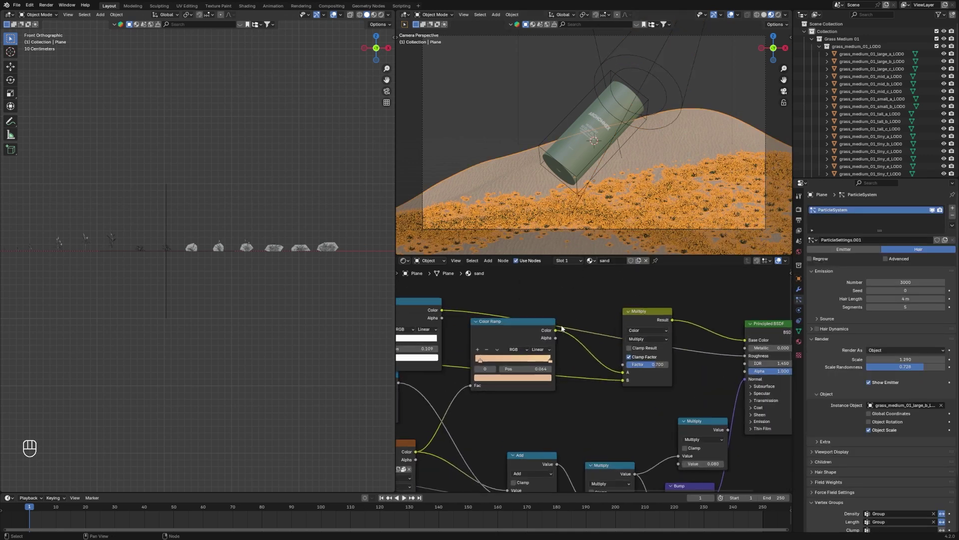
left_click(586, 395)
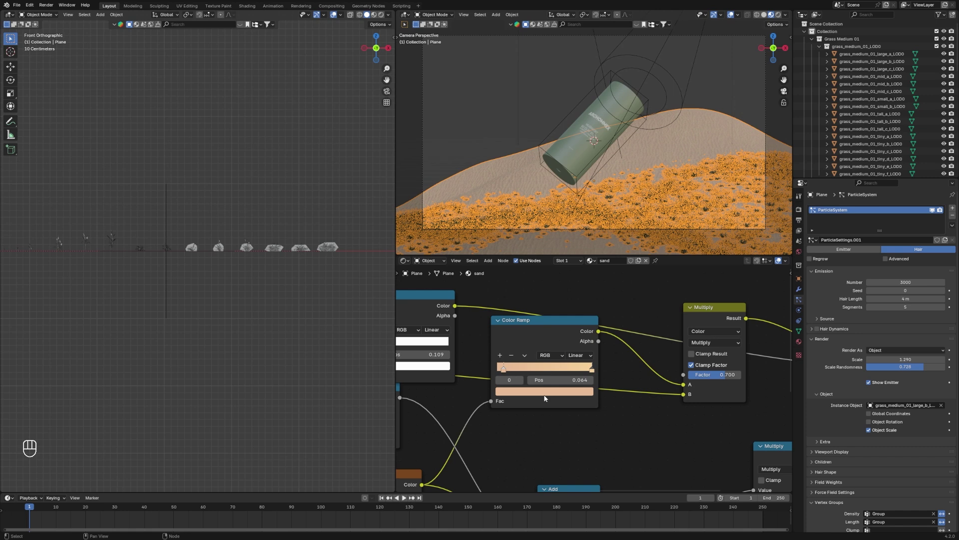
Change the sand Color Ramp stop to a pale pink hex colour instead of peach
left_click(542, 396)
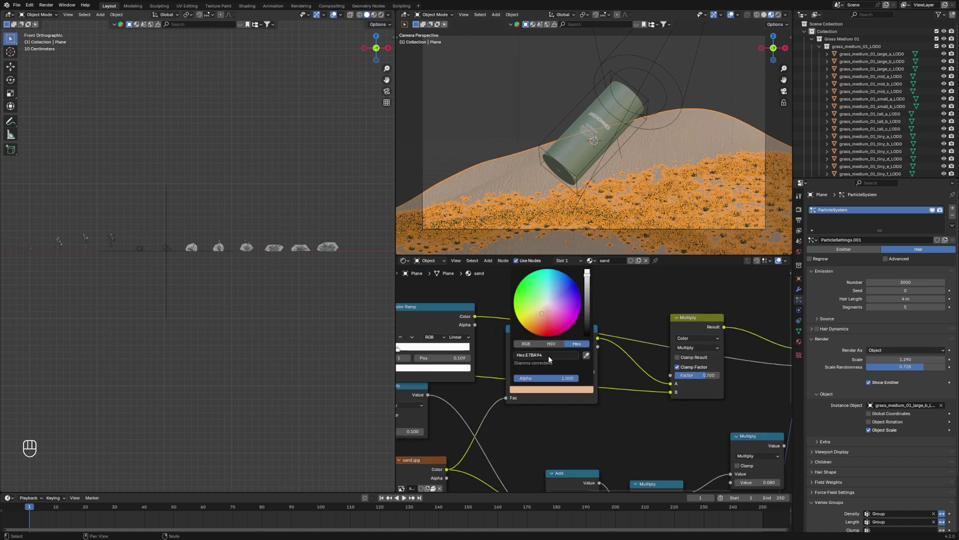
key("BackSpace")
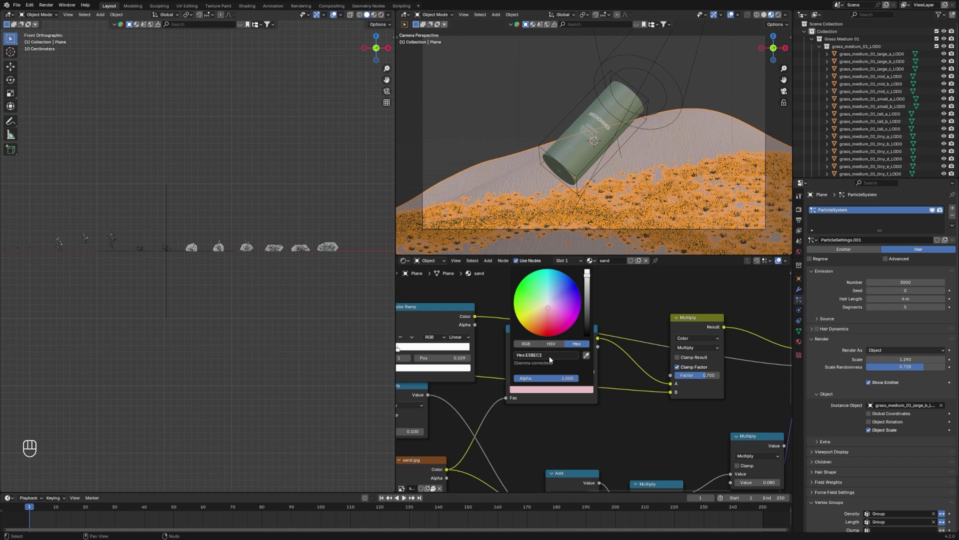
left_click(594, 372)
left_click(589, 390)
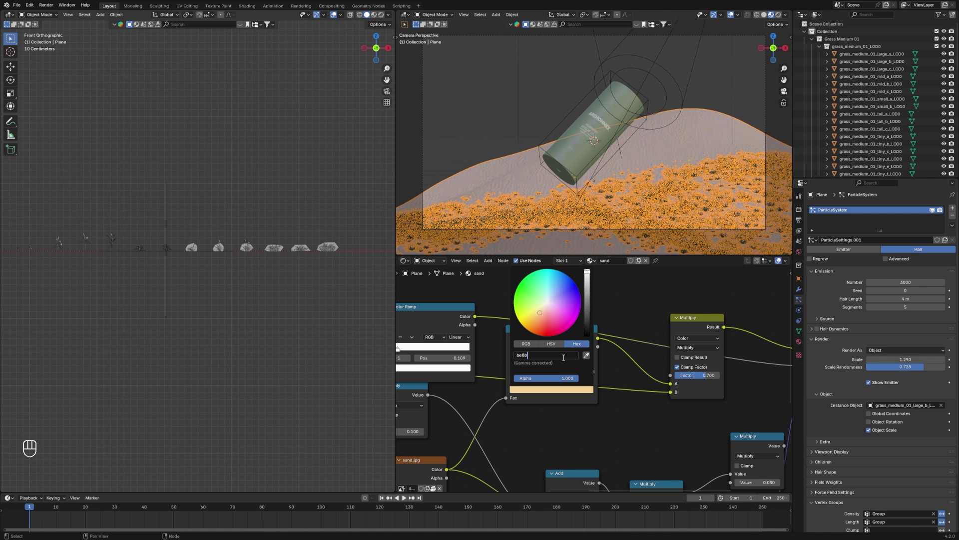
key("z")
left_click(573, 353)
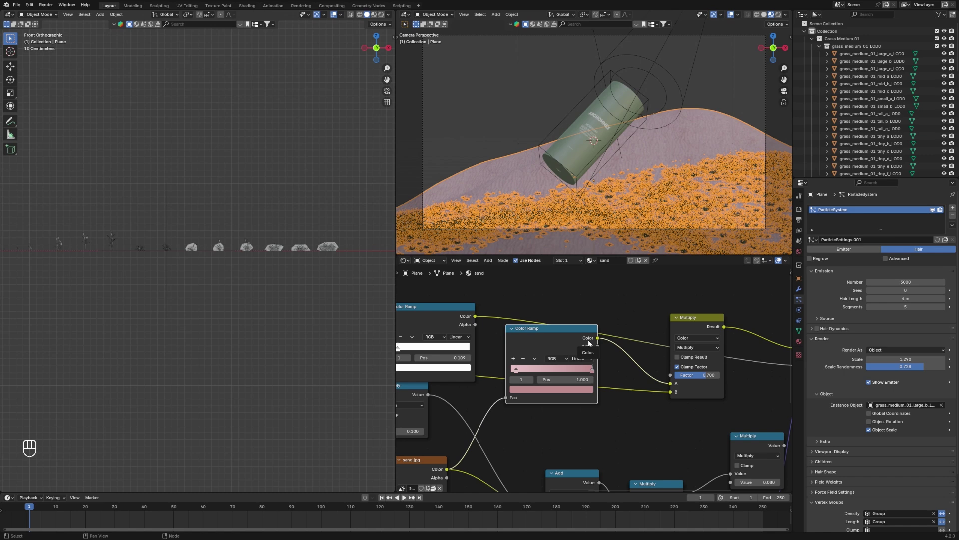
Copy the pink Color Ramp node and select a grass clump to reuse it
key("ctrl+c")
left_click(625, 286)
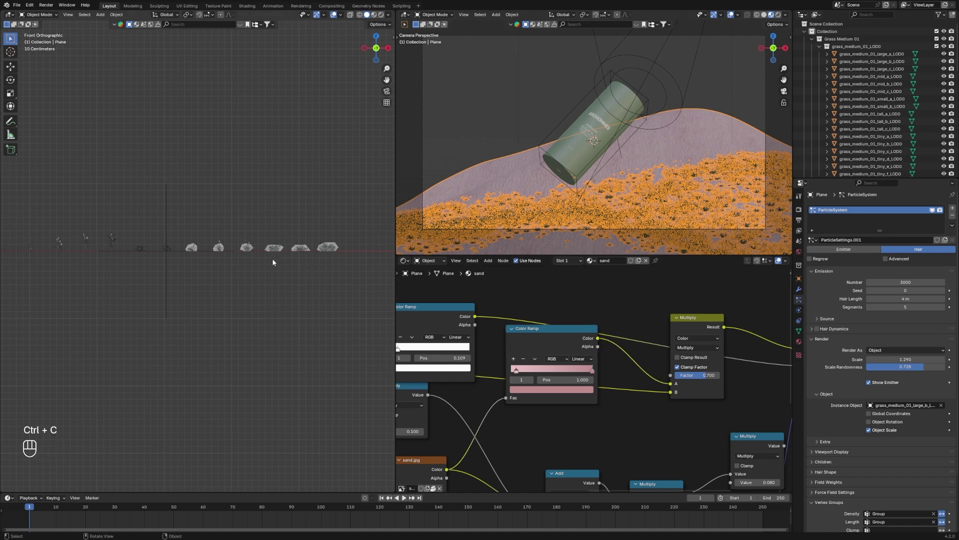
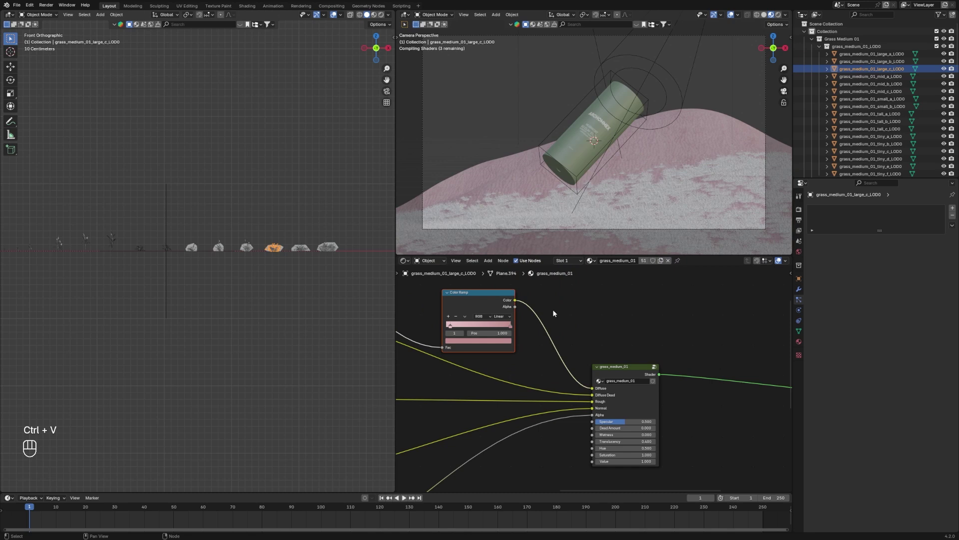
Paste the pink ramp into the grass material and preview sand and grass rendered through the camera
left_click(597, 299)
left_click(726, 86)
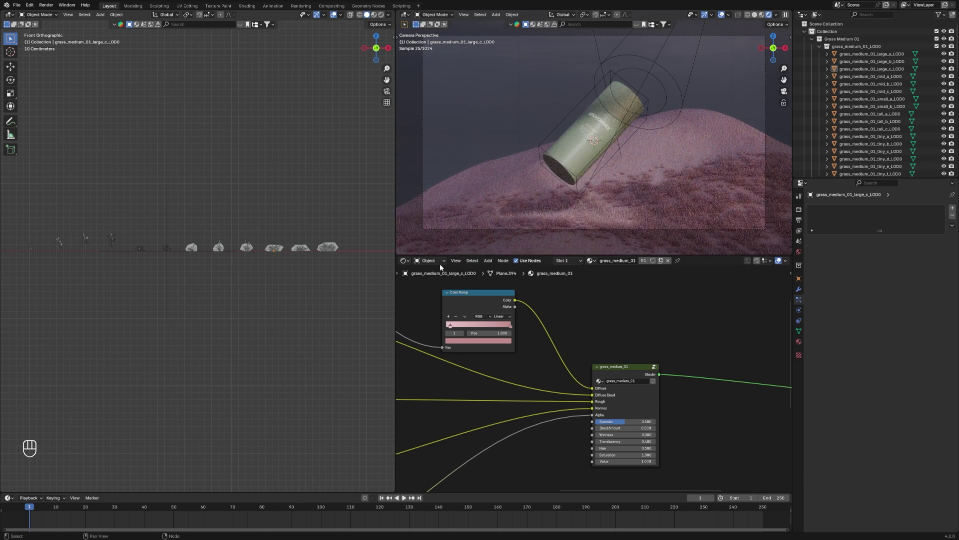
left_click_drag(434, 262, 452, 303)
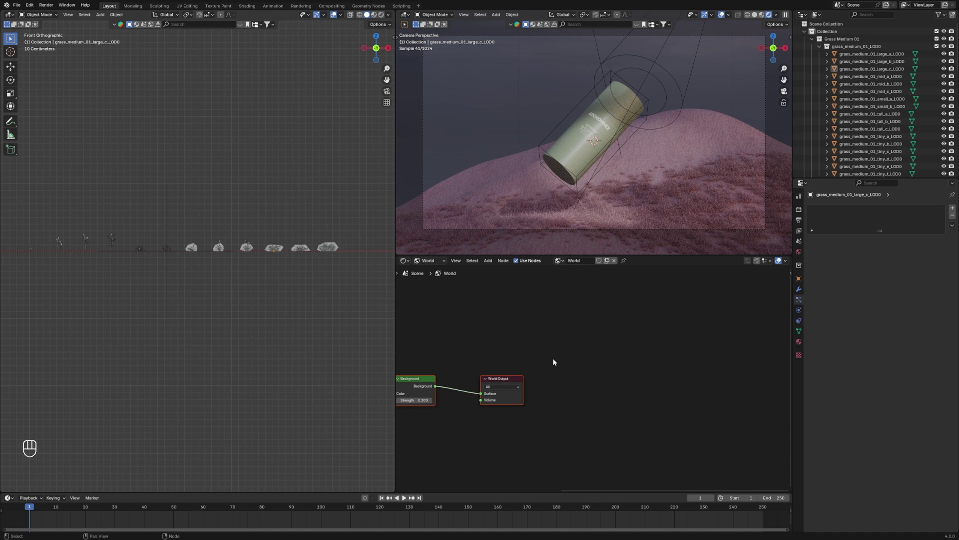
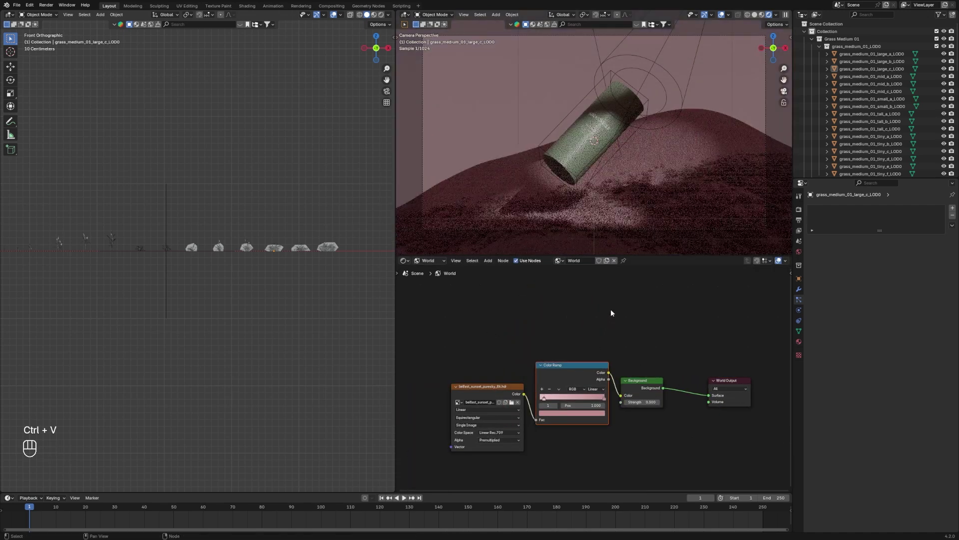
Route the sunset HDRI through the pink Color Ramp into the world Background, then select the main spotlight
left_click(492, 109)
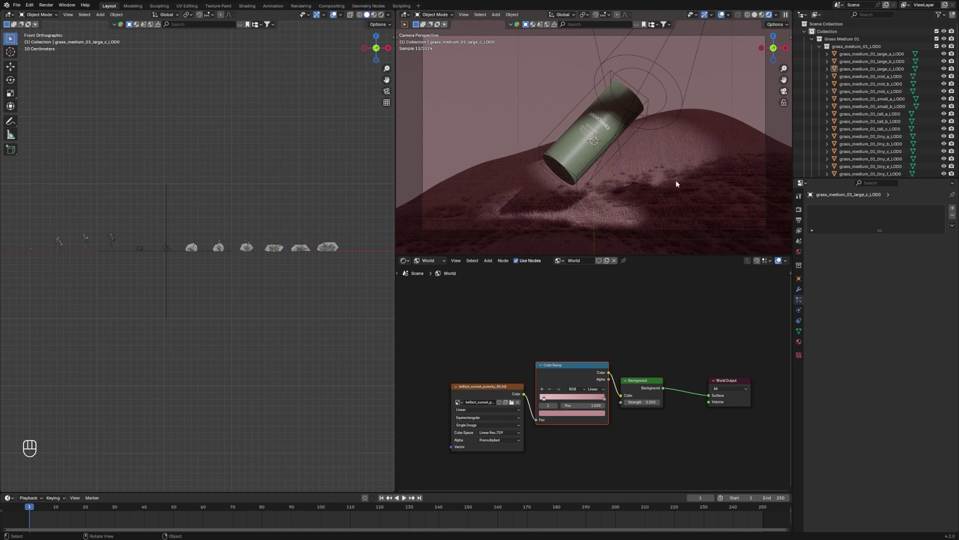
left_click(655, 70)
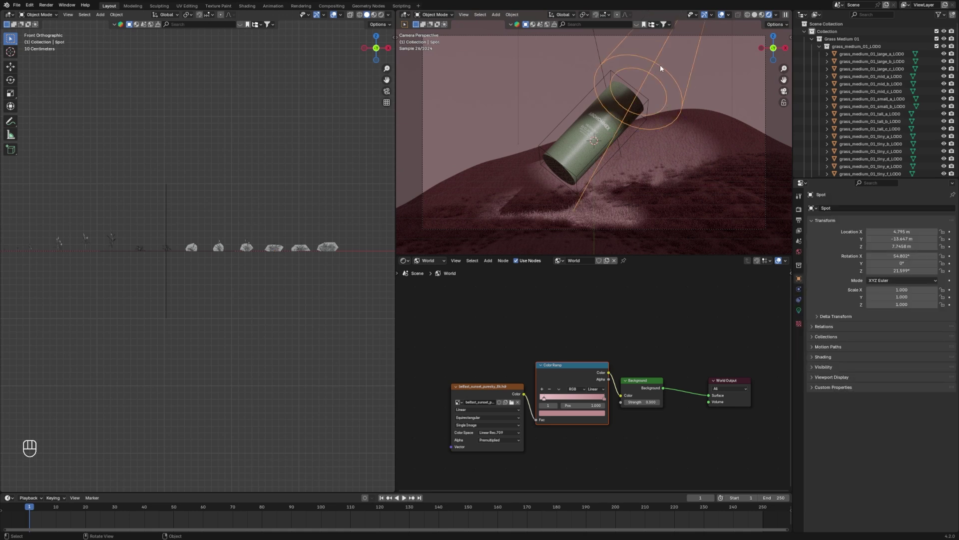
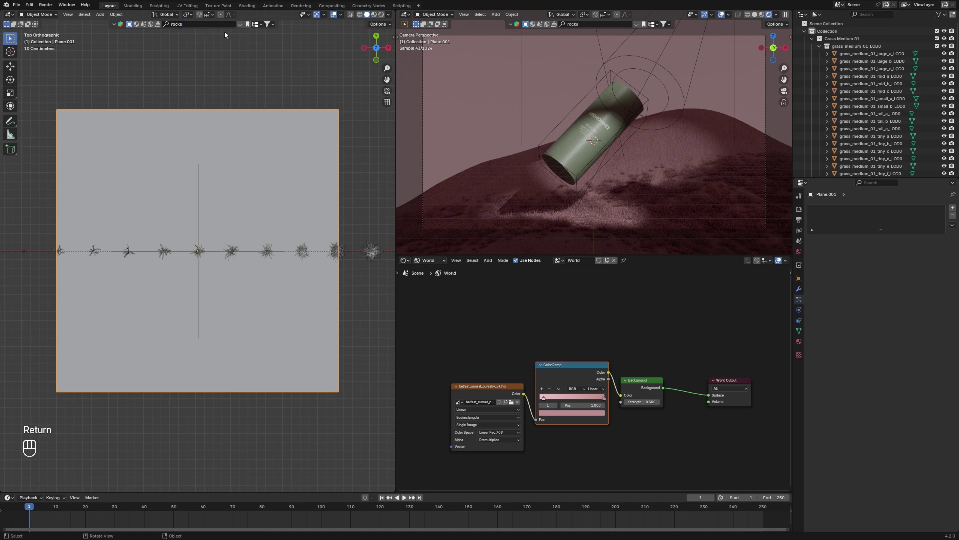
Search the asset browser for rocks and place duplicated rock assets around the bottle on the dune
left_click(240, 27)
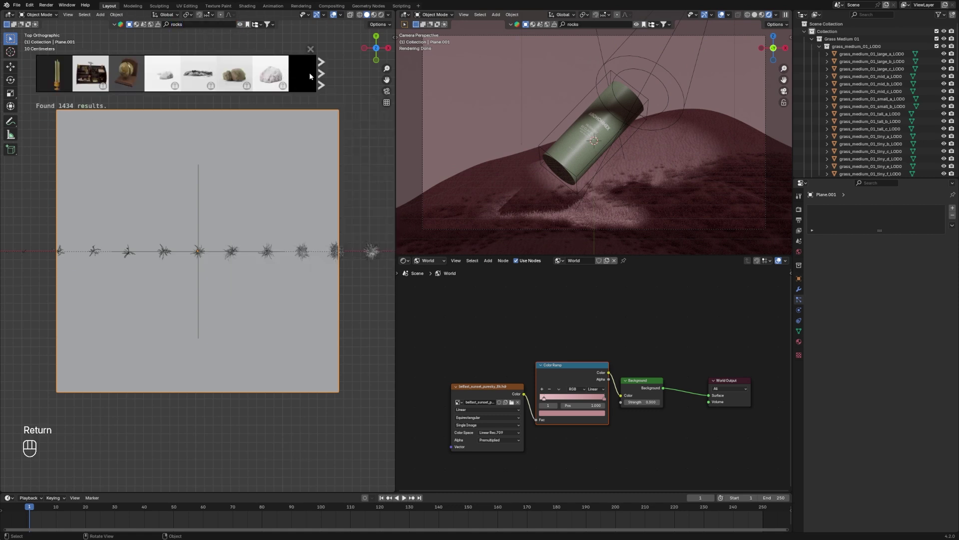
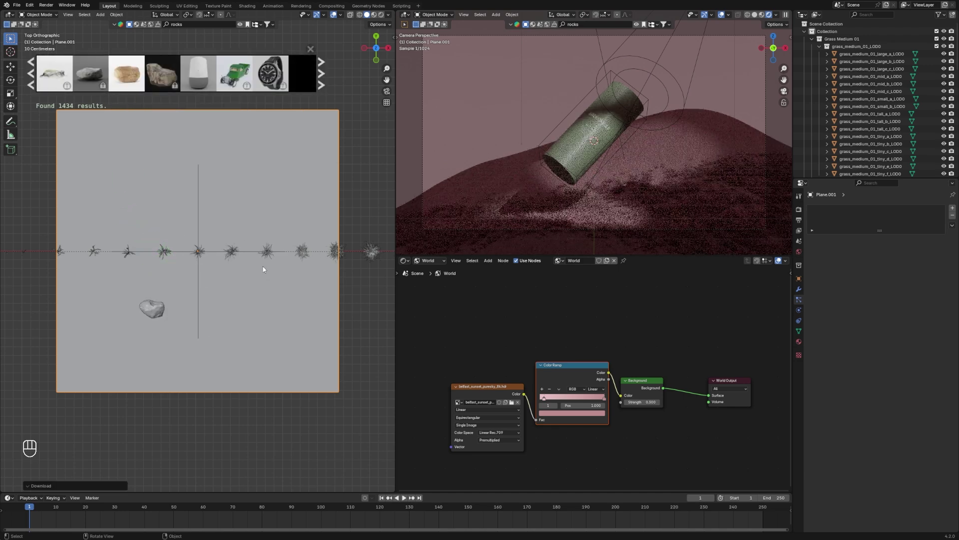
left_click(150, 314)
key("shift+d")
key("g")
left_click(14, 396)
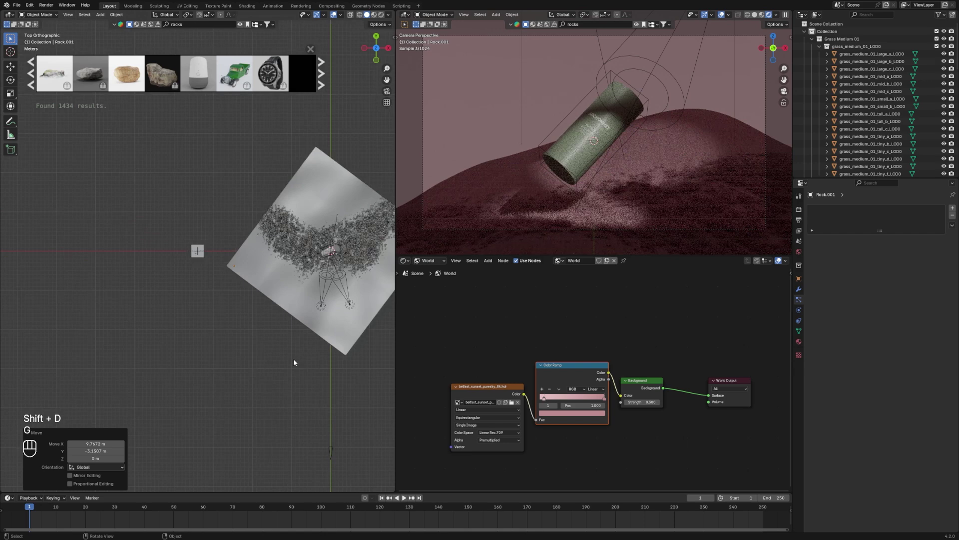
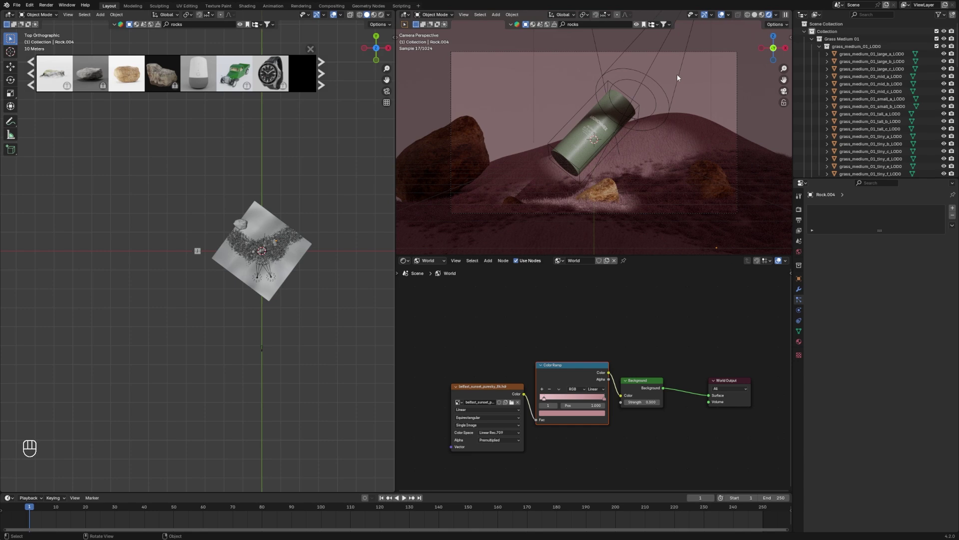
Raise the world sky strength to 0.500 with the main spotlight selected
left_click(681, 77)
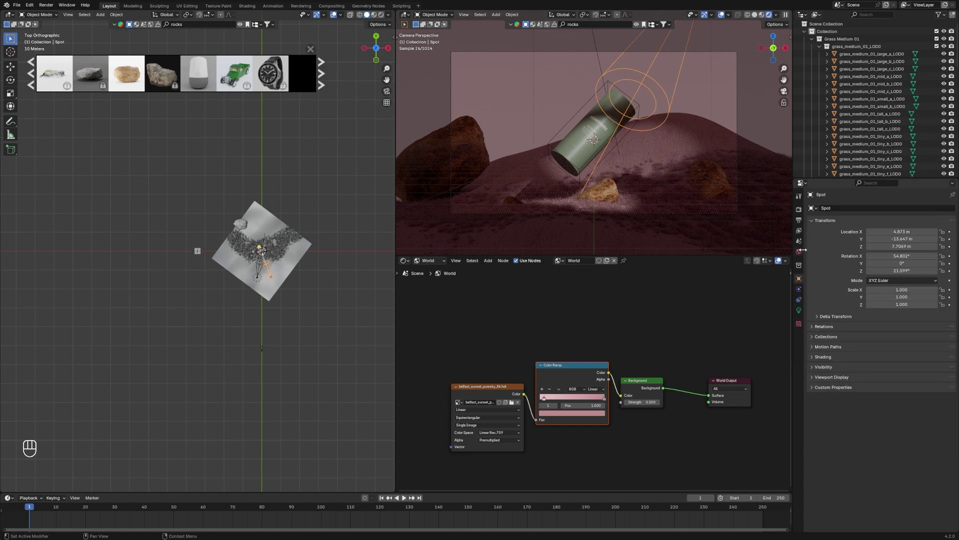
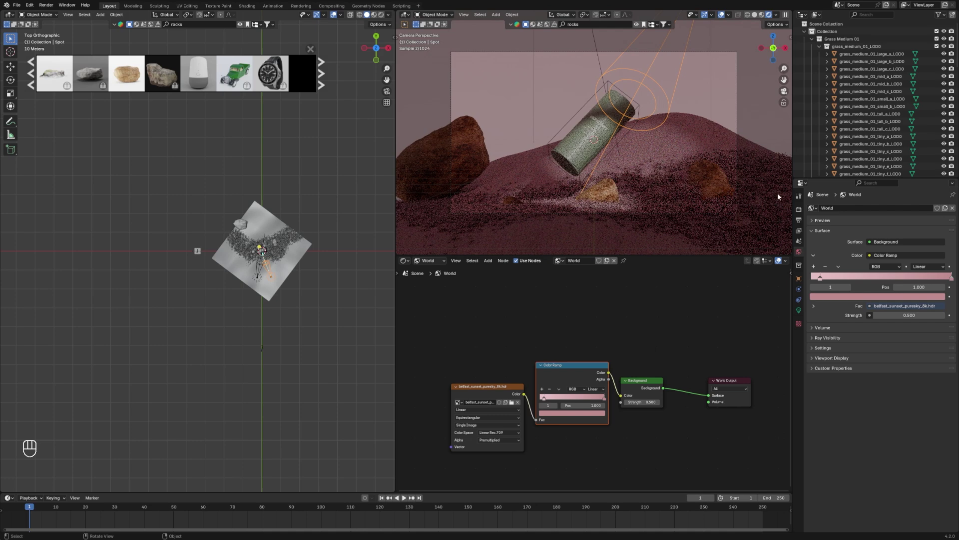
left_click(747, 112)
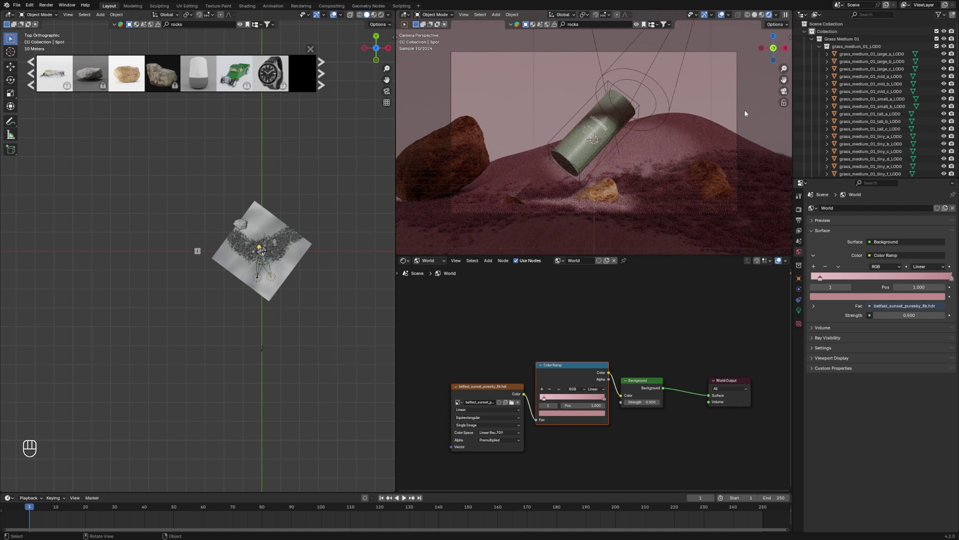